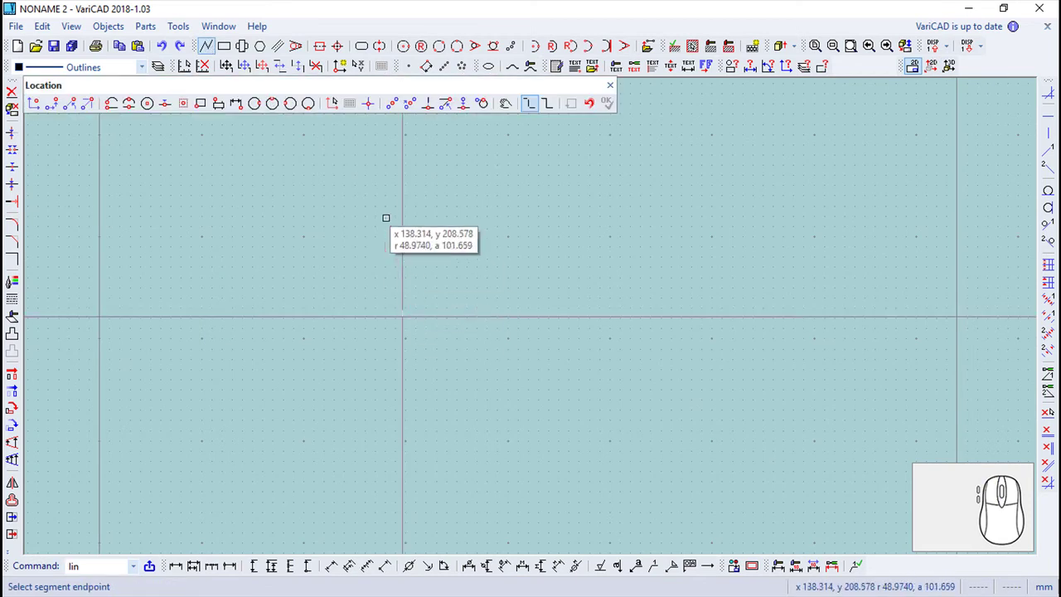
# Begin the L-shaped outline, entering the next line point by Dx Dy increments.
pyautogui.click(55, 109)
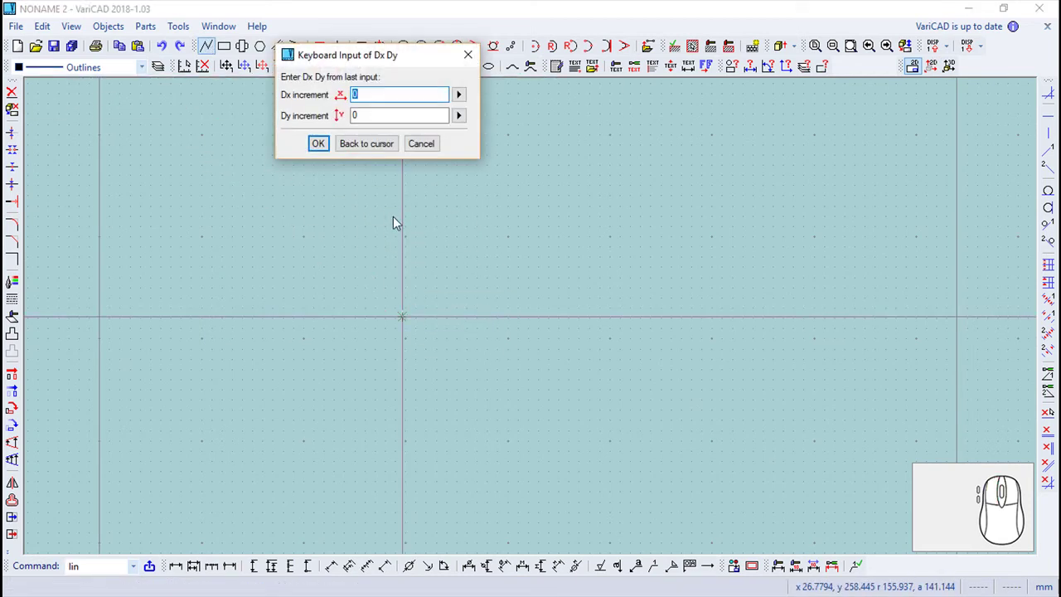
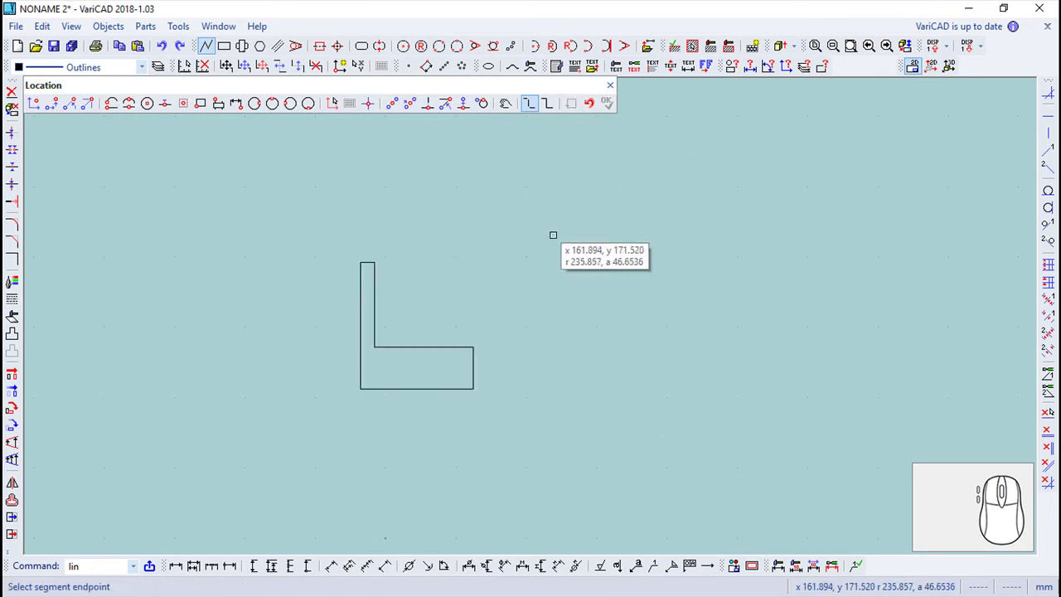
# Close the L-shaped outline and start extruding it into a solid.
pyautogui.click(618, 90)
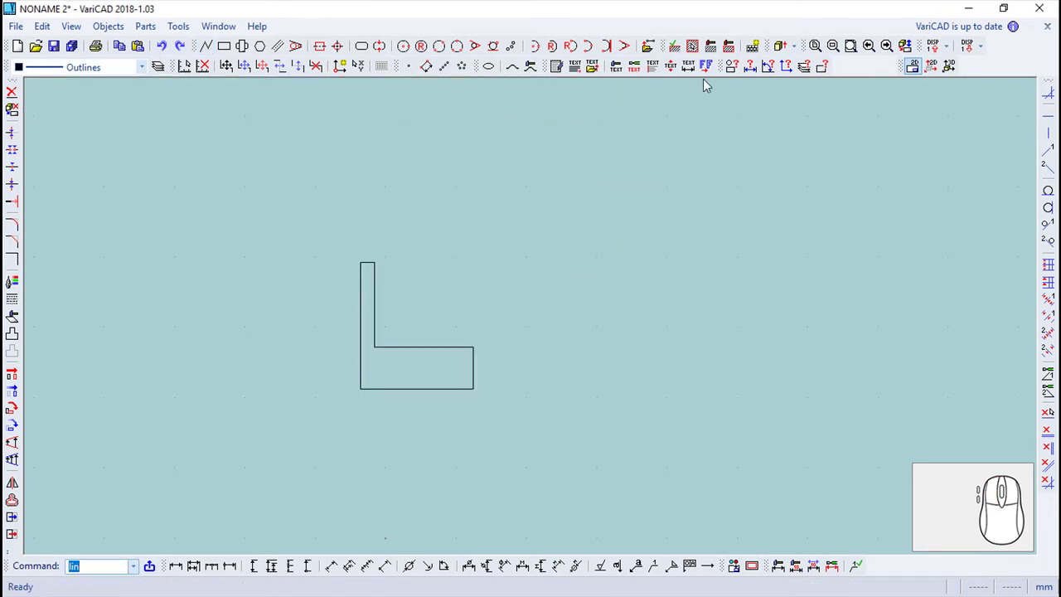
pyautogui.click(787, 47)
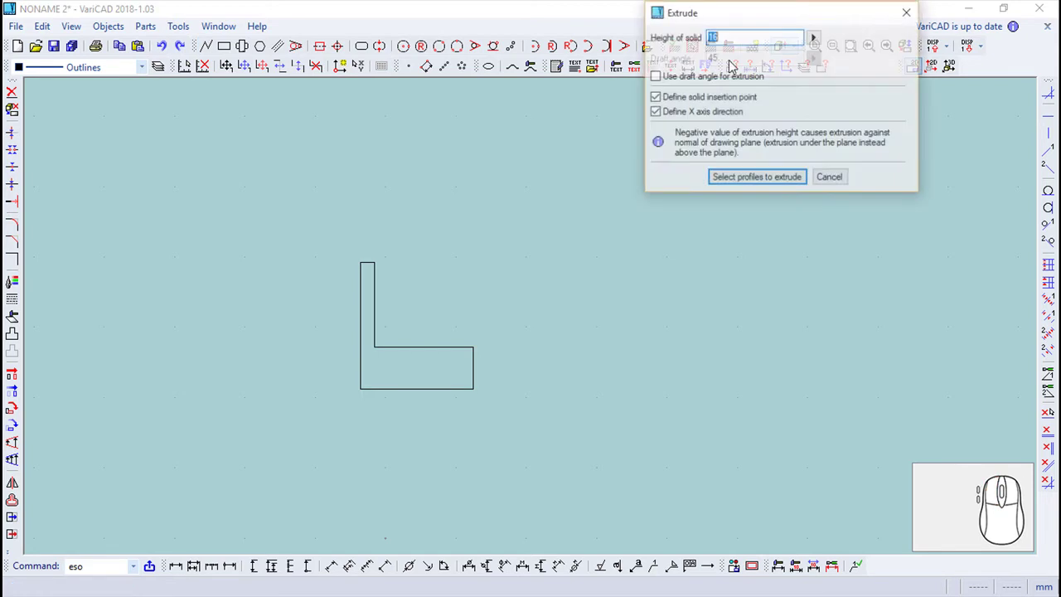
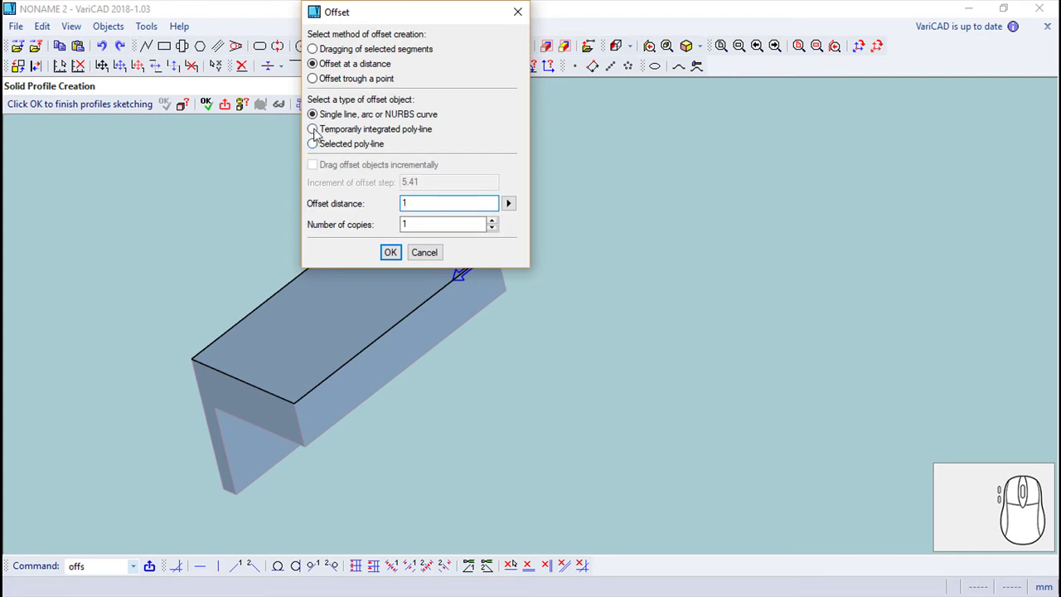
# Offset the whole top-face outline inward as a temporary poly-line, ready to extrude into a block.
pyautogui.click(320, 133)
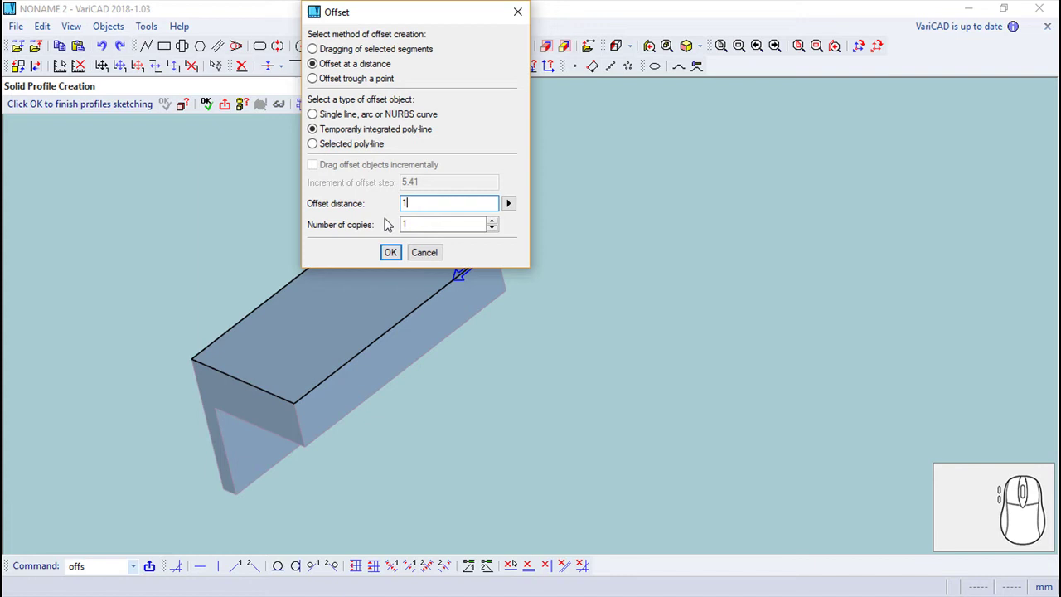
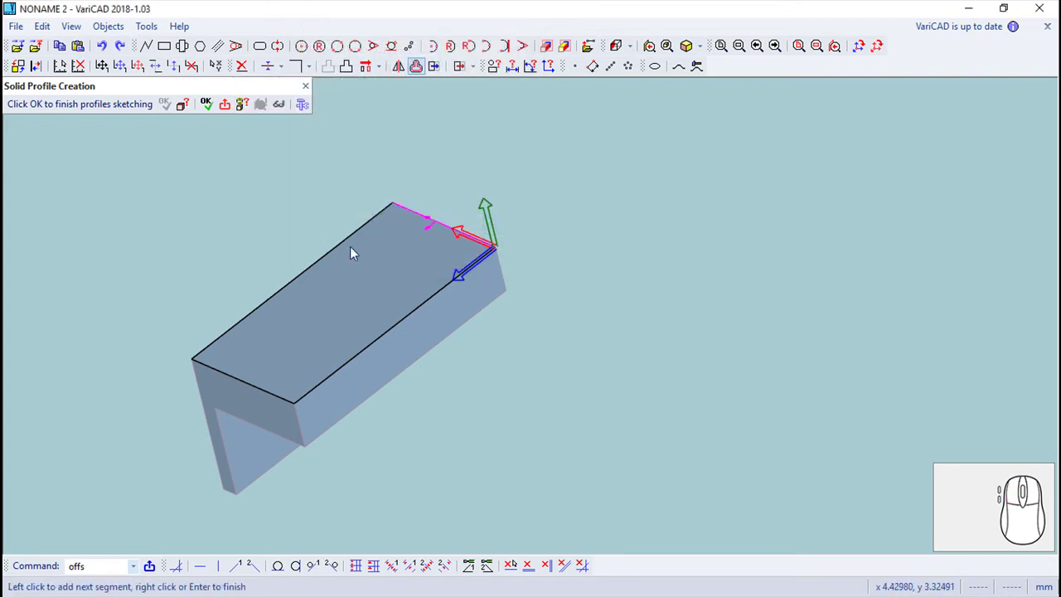
pyautogui.click(352, 305)
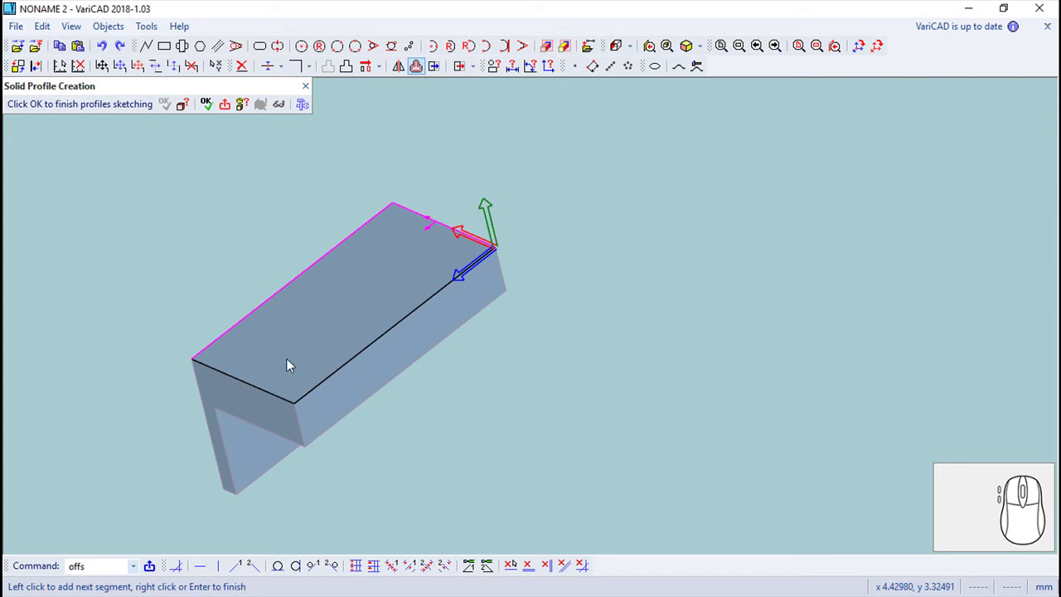
pyautogui.click(266, 382)
pyautogui.click(331, 382)
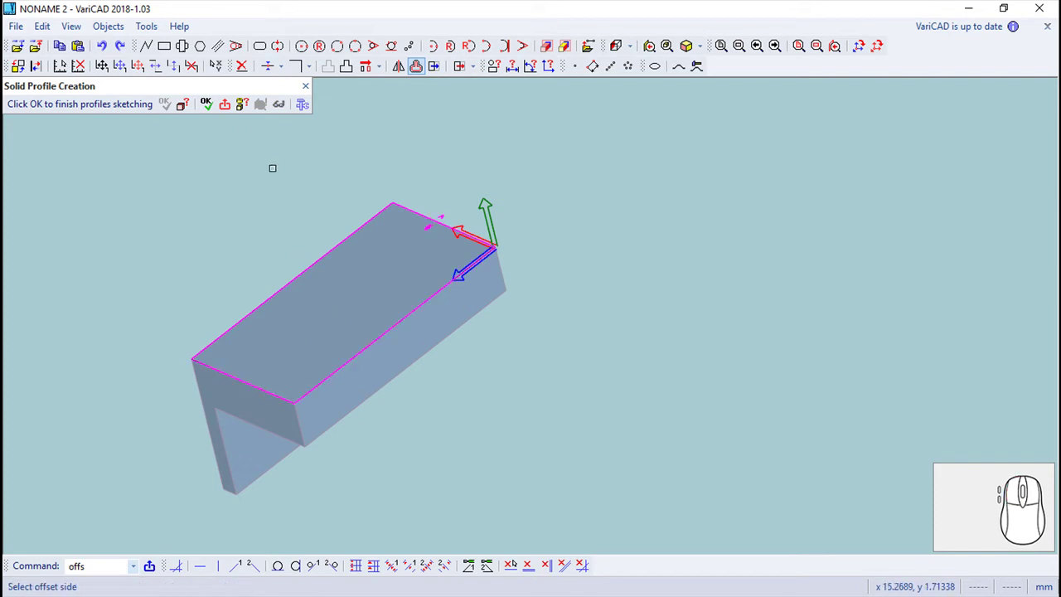
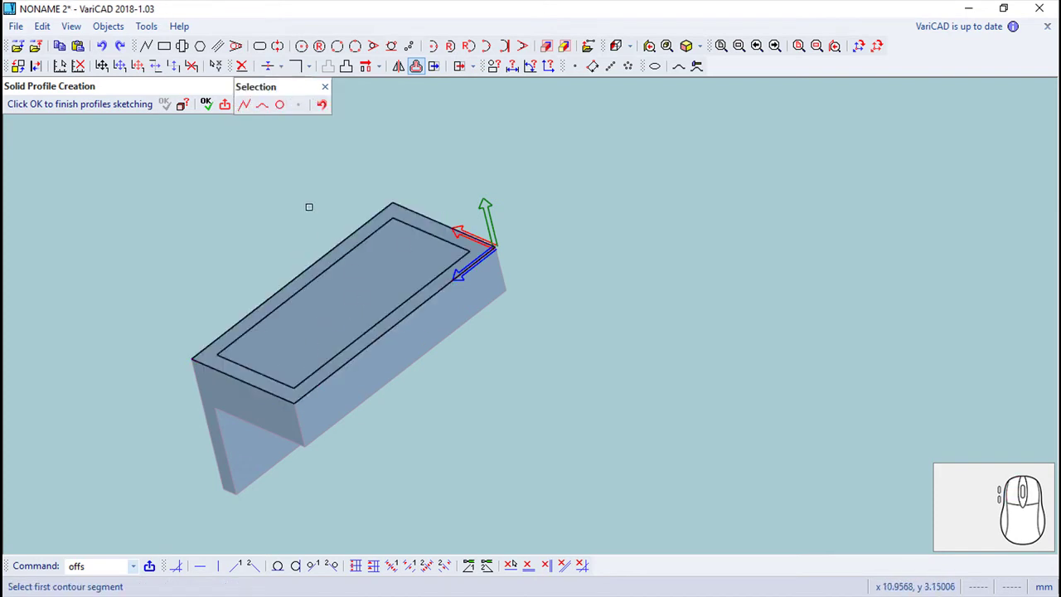
pyautogui.click(333, 91)
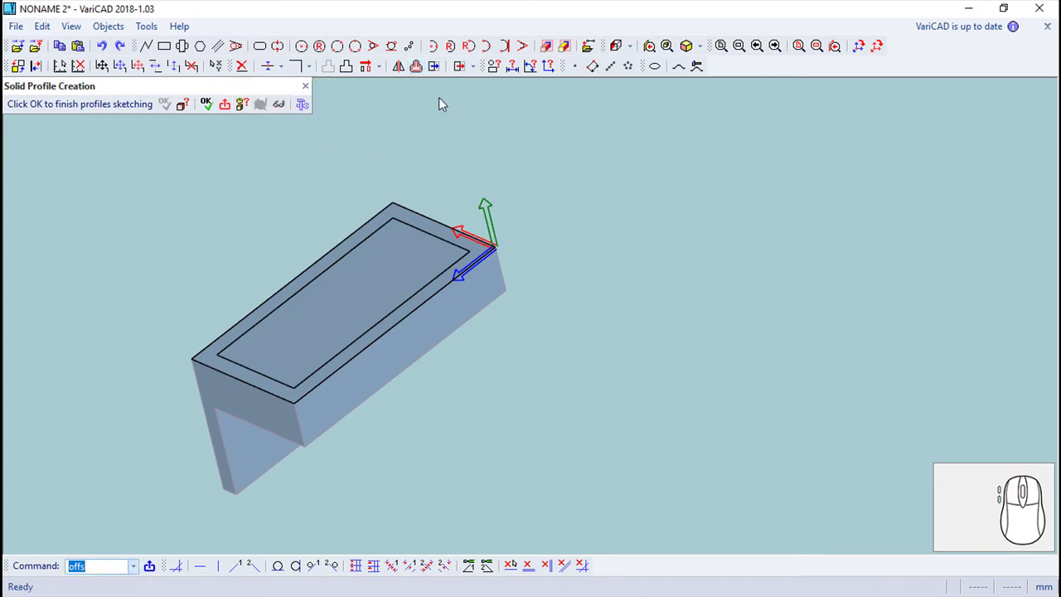
pyautogui.click(210, 110)
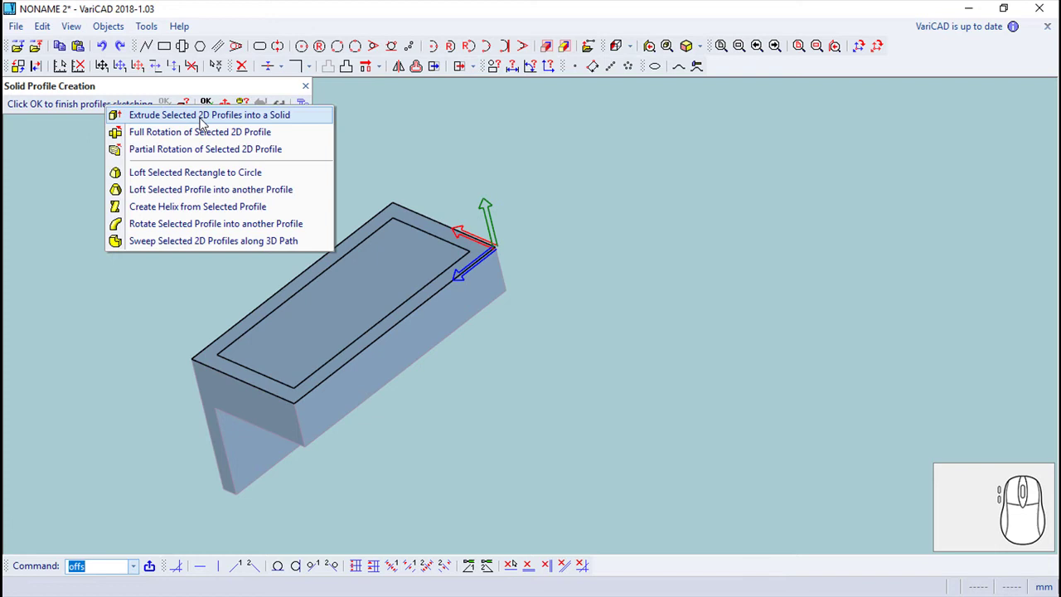
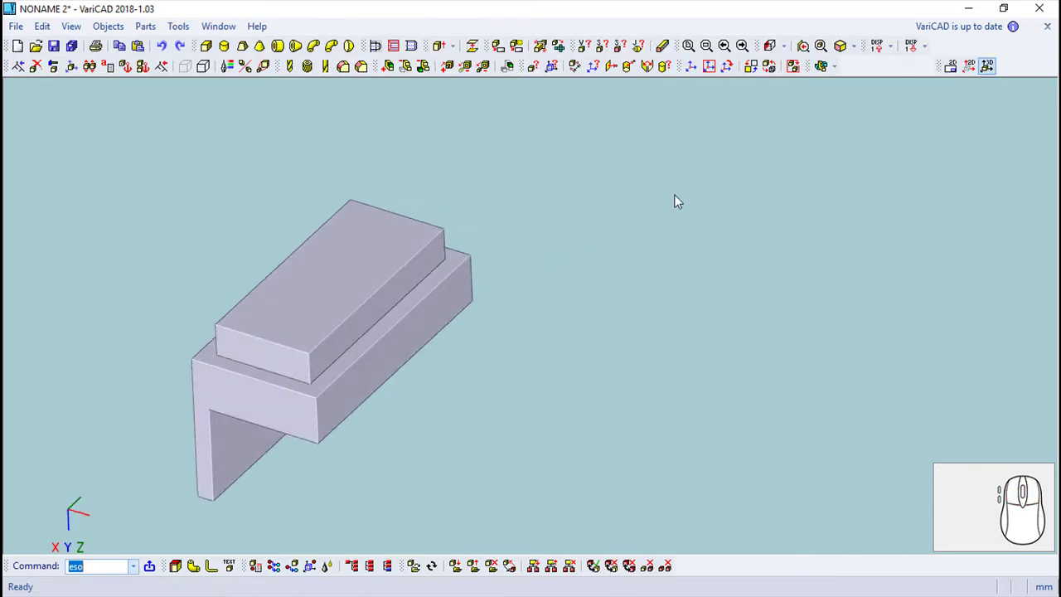
# Move the raised block down into the solid by a distance of -2.
pyautogui.scroll(3)
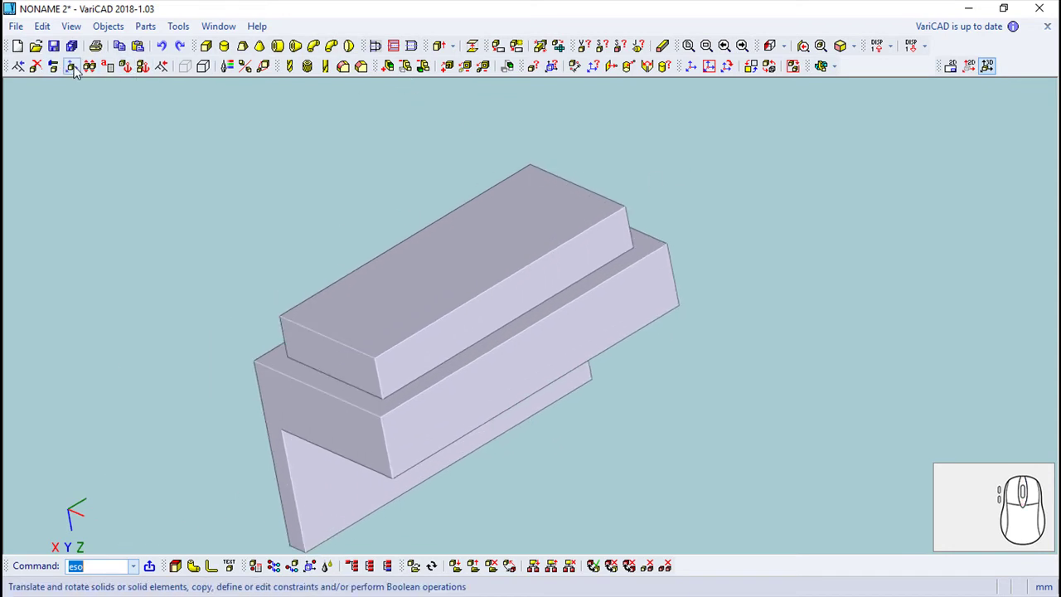
pyautogui.click(80, 73)
pyautogui.click(422, 261)
pyautogui.rightClick(276, 187)
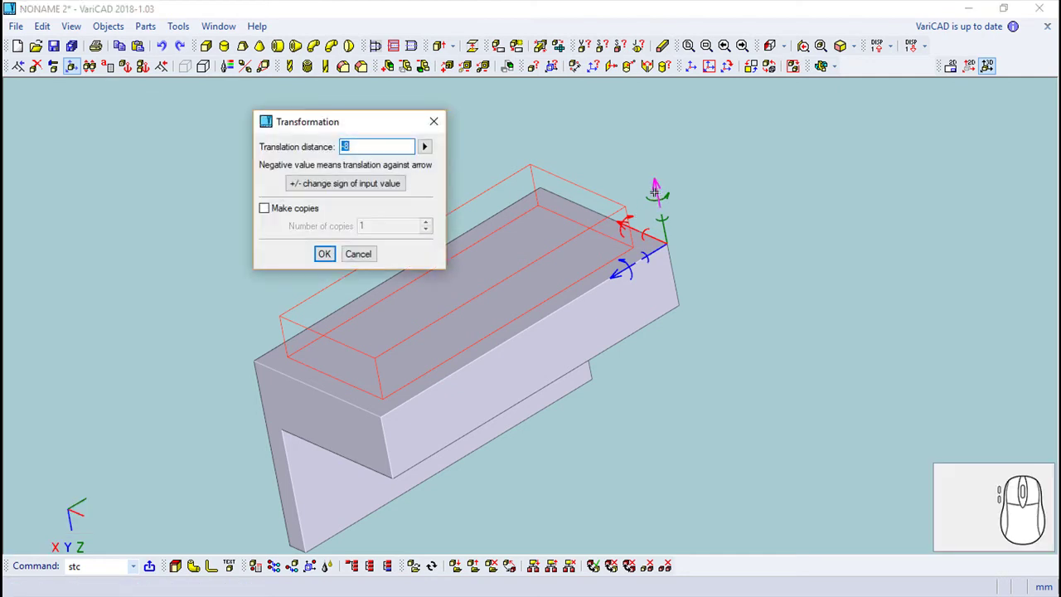
pyautogui.press('-')
pyautogui.press('2')
pyautogui.press('Return')
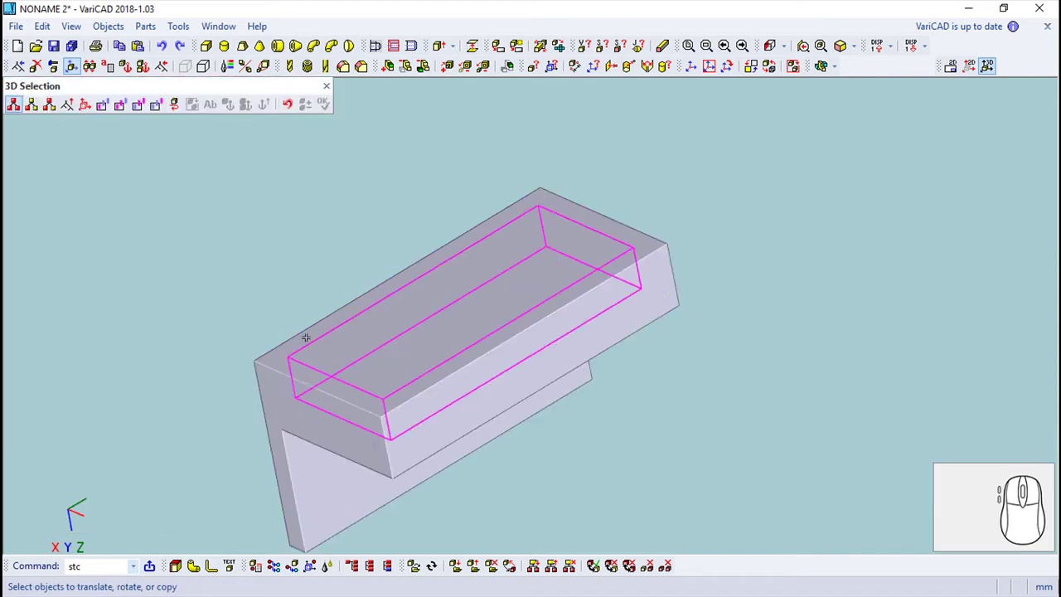
# Subtract the sunken block from the solid, leaving a rectangular pocket in its top.
pyautogui.click(414, 68)
pyautogui.click(596, 208)
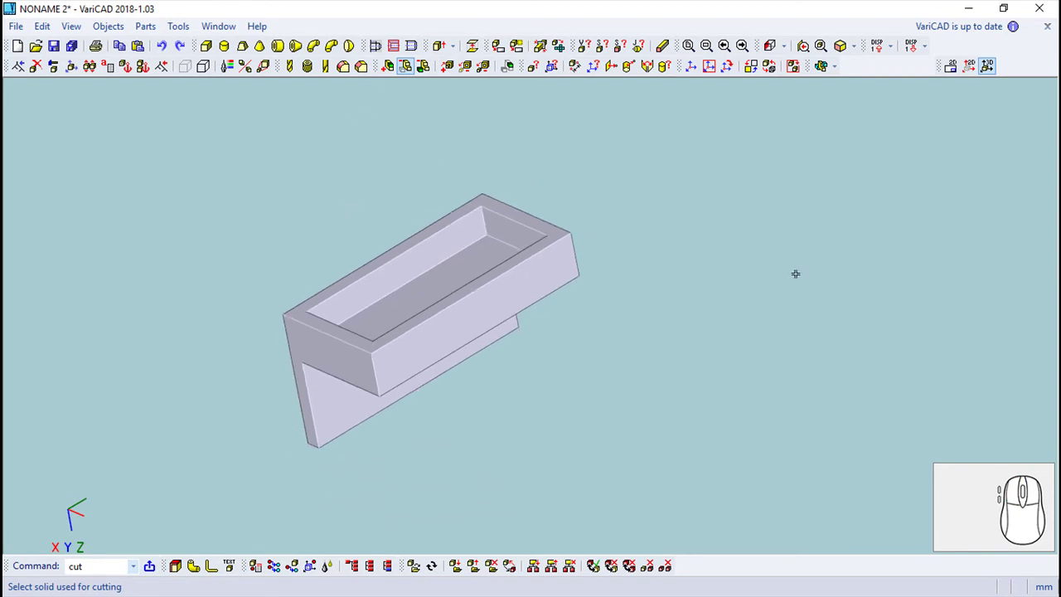
pyautogui.scroll(3)
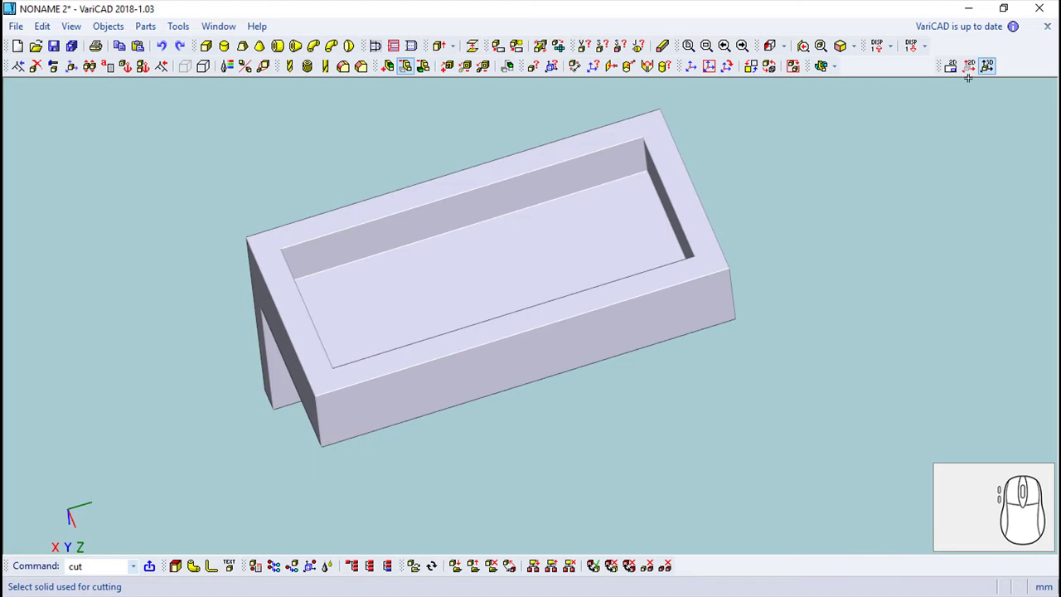
# Sketch a radius-15 circle centred midway across the pocket floor plane.
pyautogui.click(979, 71)
pyautogui.click(801, 81)
pyautogui.click(499, 261)
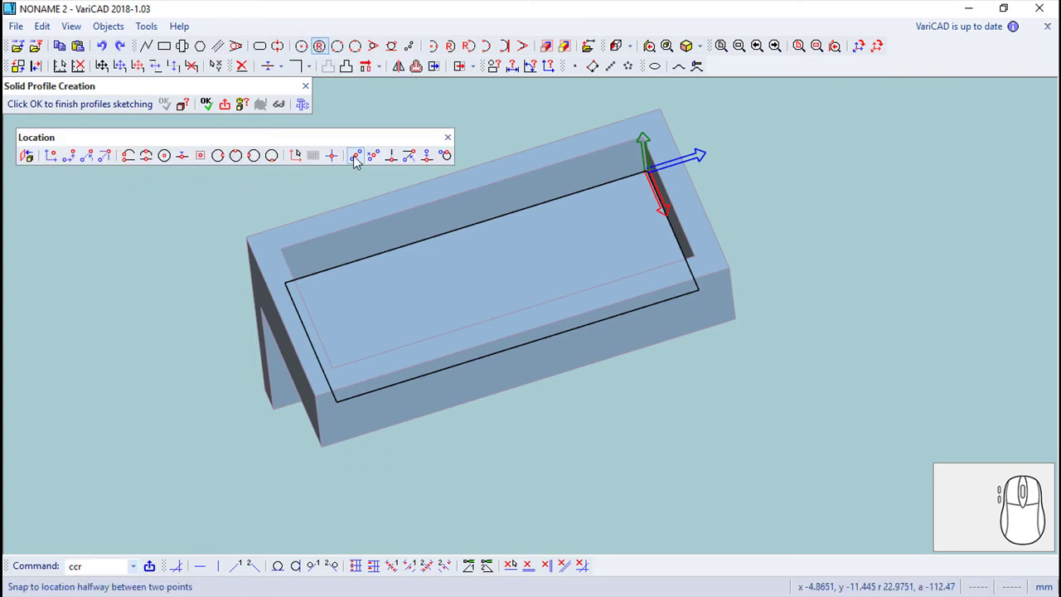
pyautogui.click(356, 162)
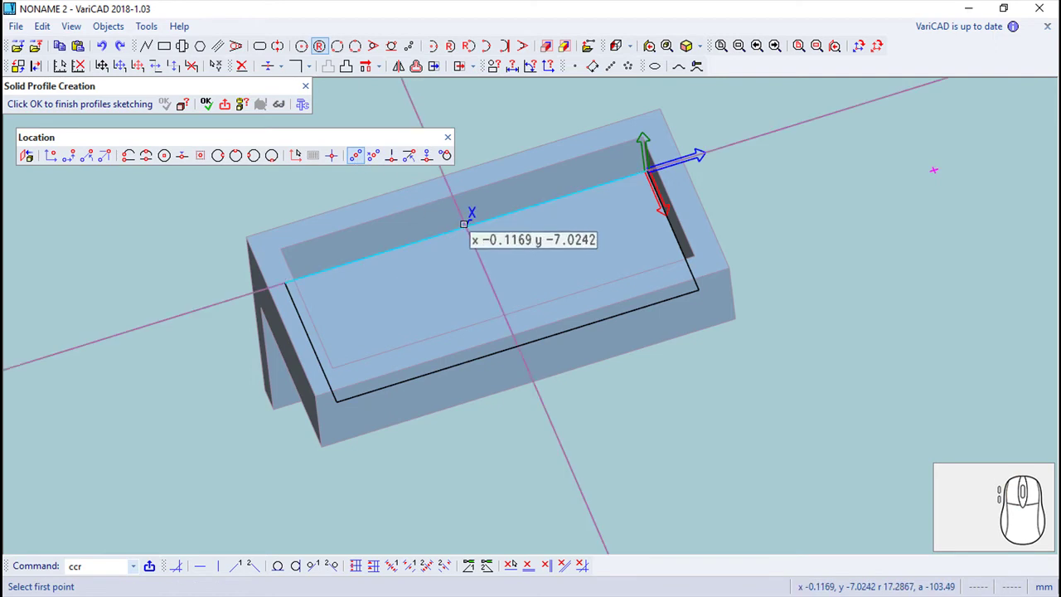
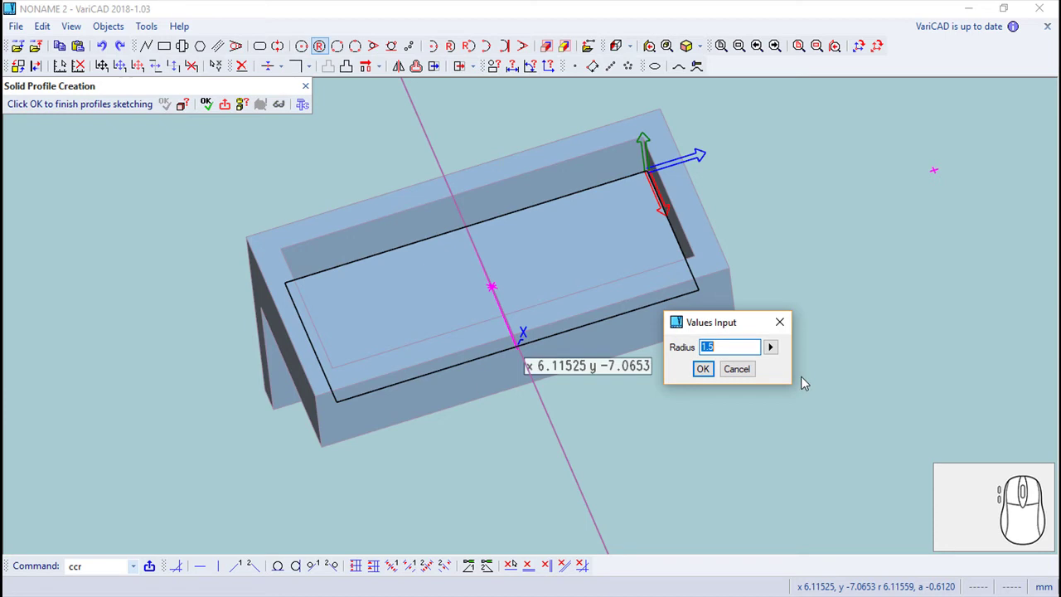
pyautogui.press('1')
pyautogui.press('5')
pyautogui.press('Return')
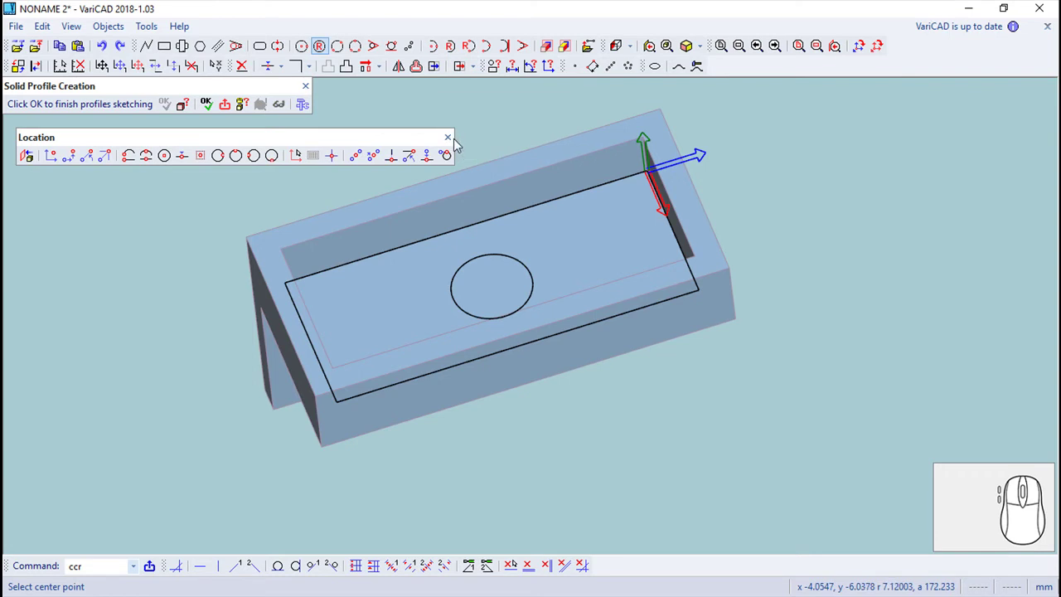
# Add a concentric radius-1 circle and send the profile to solid creation.
pyautogui.click(500, 290)
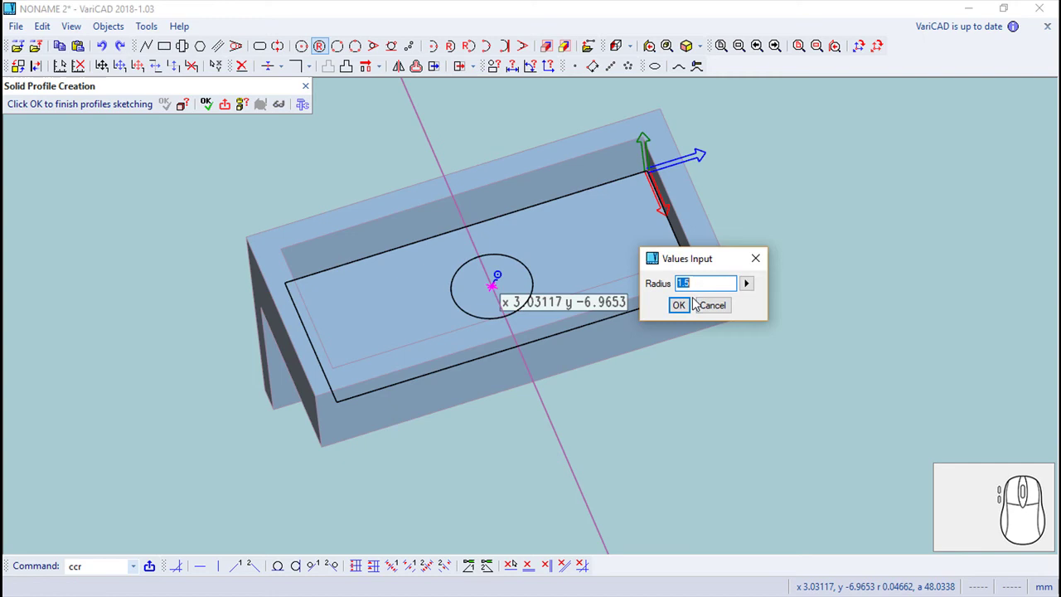
pyautogui.press('1')
pyautogui.press('Return')
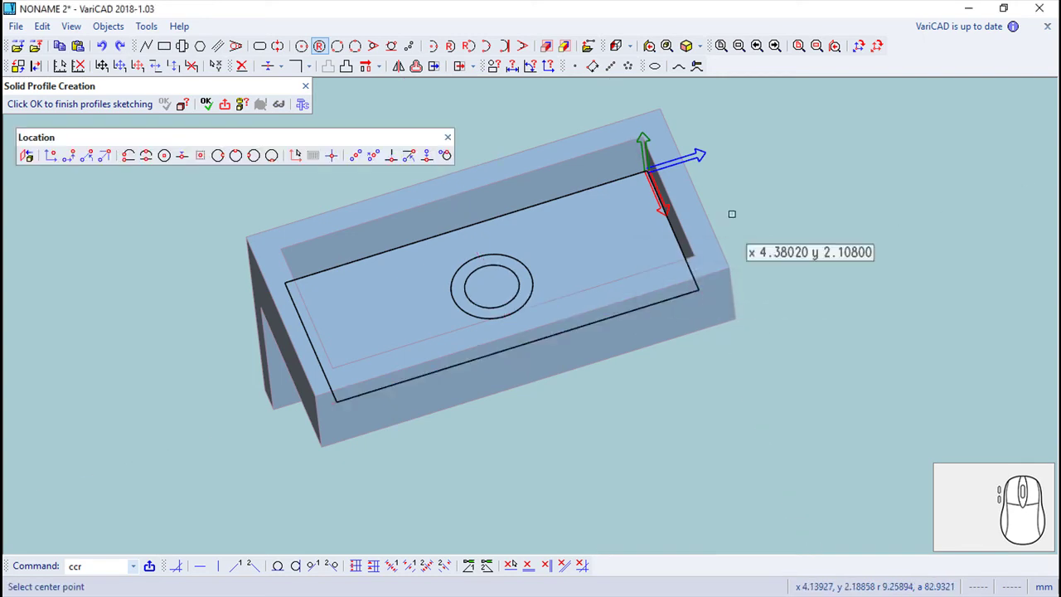
pyautogui.click(455, 140)
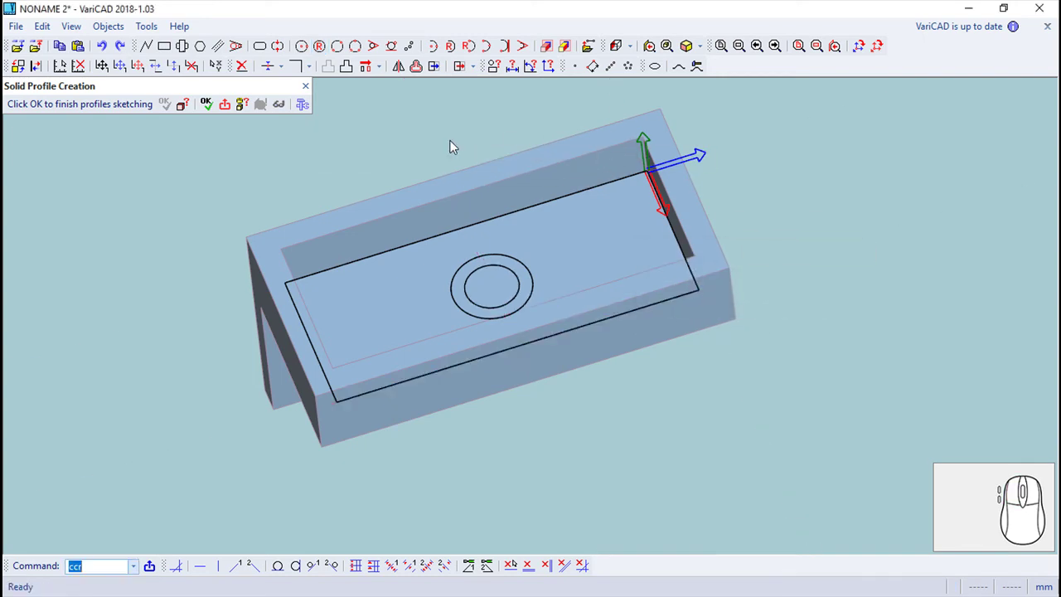
pyautogui.click(215, 105)
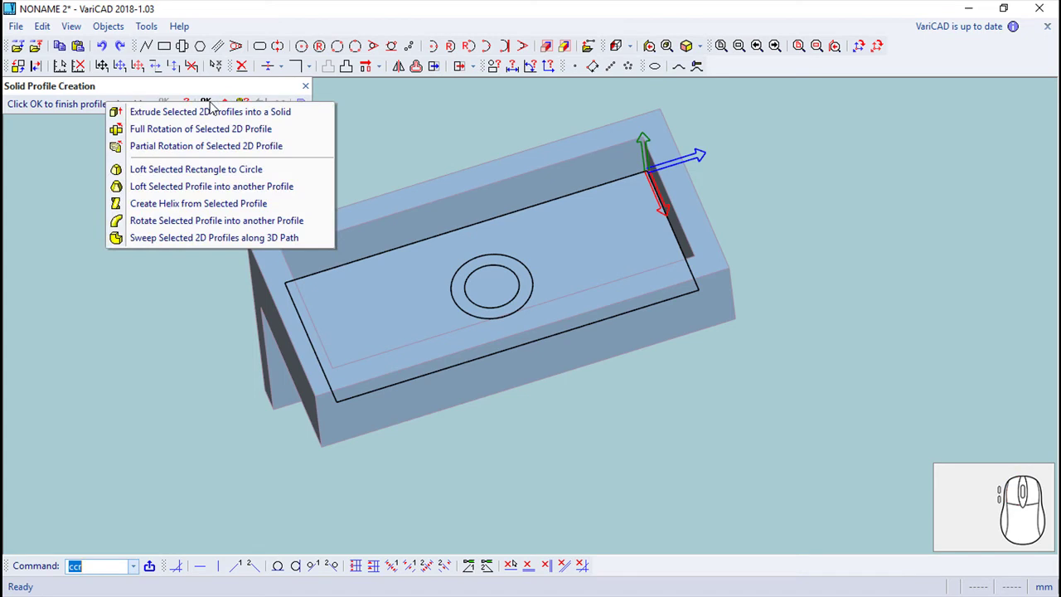
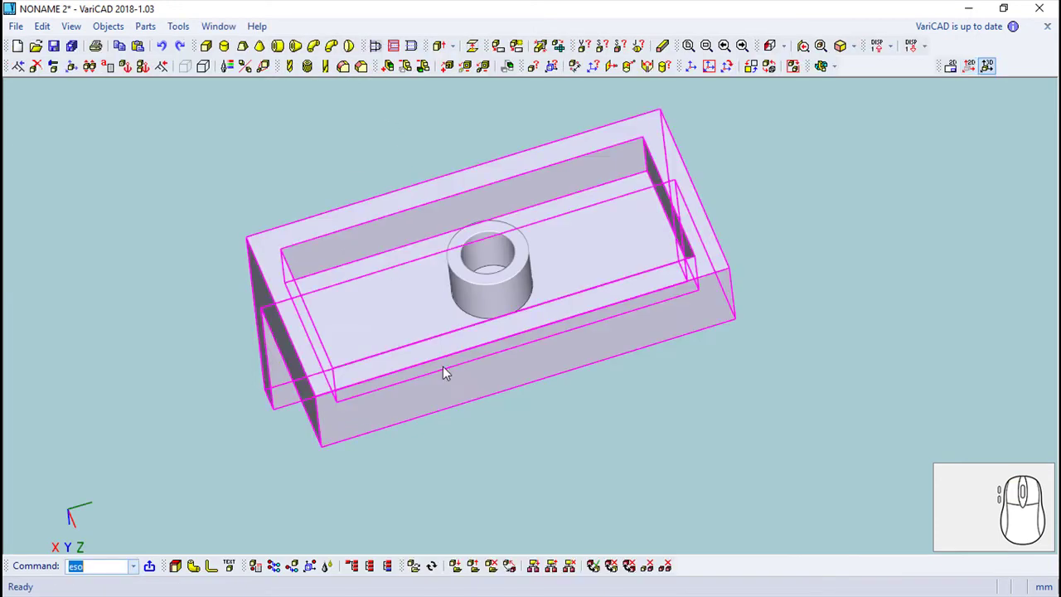
# Pan the view over to the L-shaped windshield solid.
pyautogui.moveTo(701, 392); pyautogui.dragTo(753, 159)
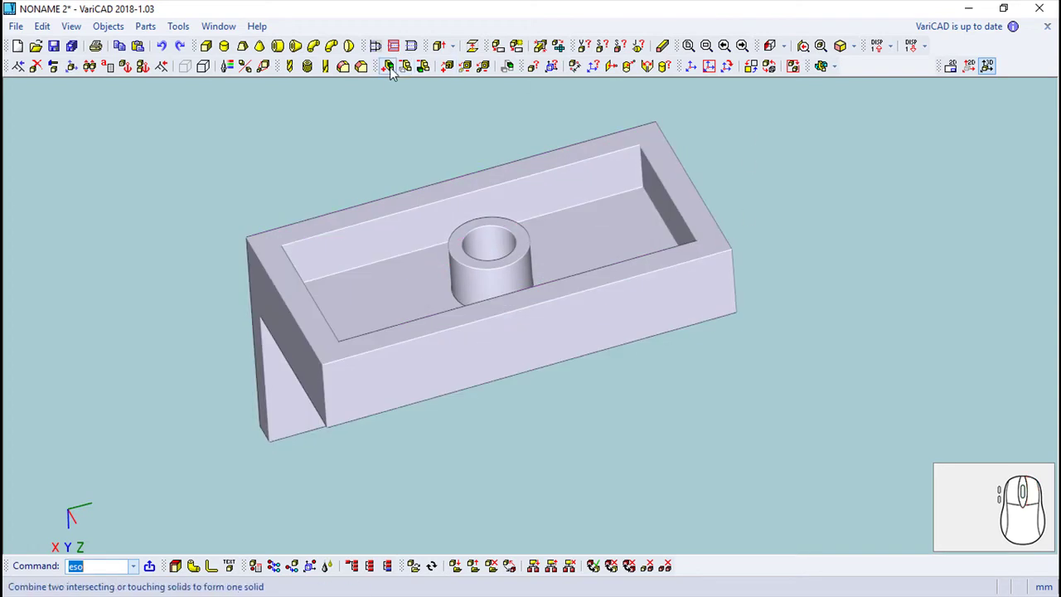
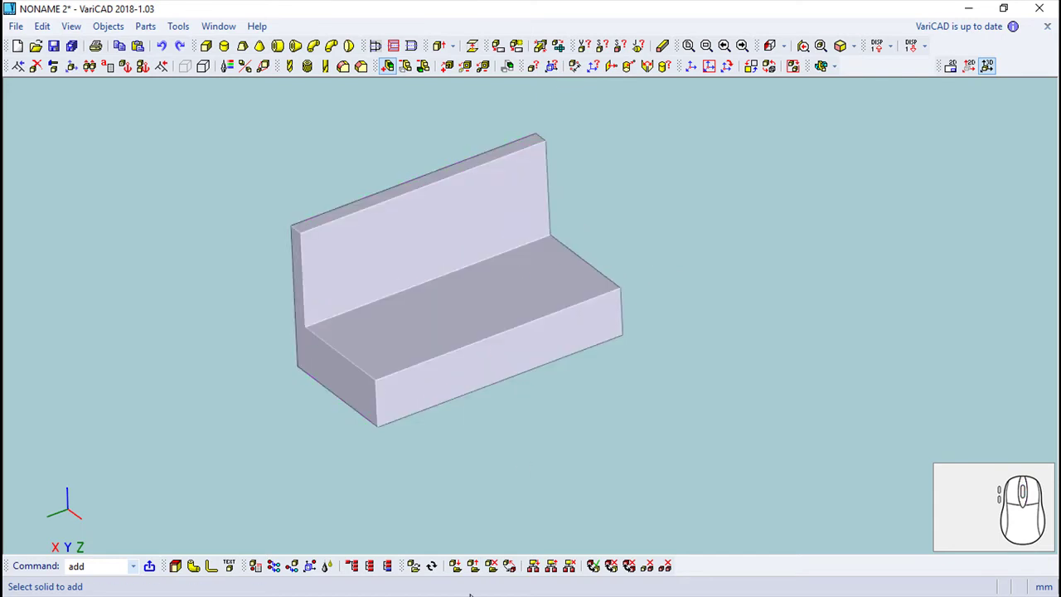
# Save the current model as windshield.dwb in the lego car folder and recentre the view.
pyautogui.click(478, 568)
pyautogui.click(434, 366)
pyautogui.click(853, 400)
pyautogui.click(16, 28)
pyautogui.click(51, 114)
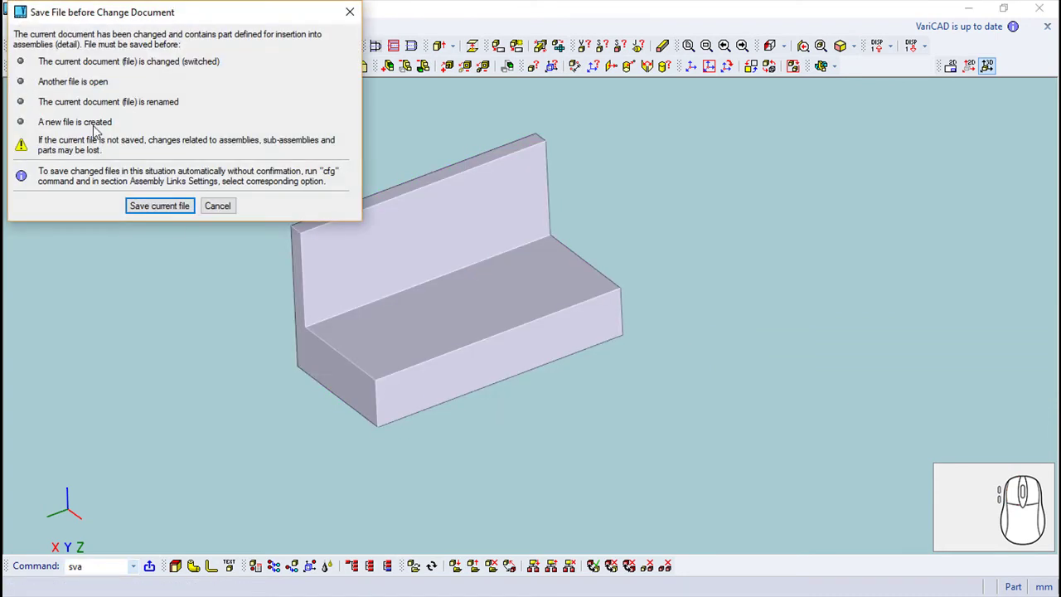
pyautogui.click(168, 214)
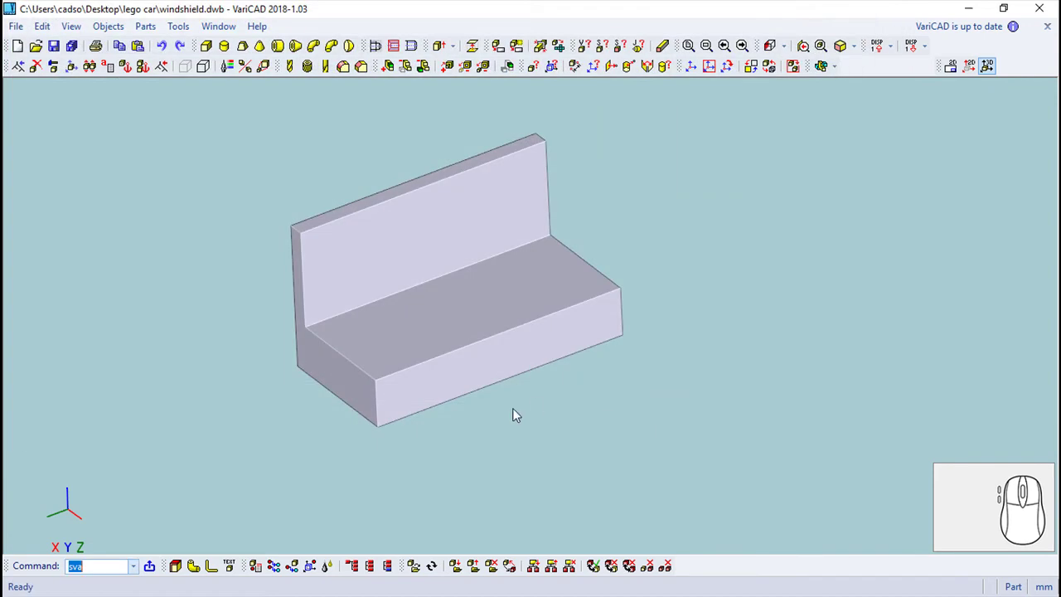
pyautogui.moveTo(618, 361); pyautogui.dragTo(715, 272)
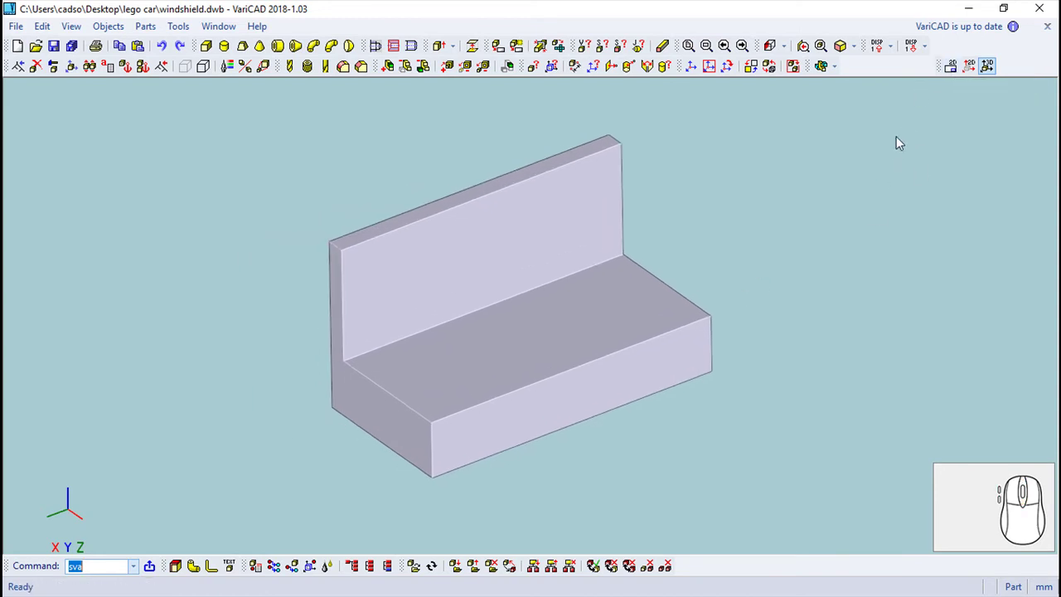
# Switch to the 2D drawing showing the L-shaped outline.
pyautogui.click(953, 71)
pyautogui.scroll(3)
pyautogui.scroll(3)
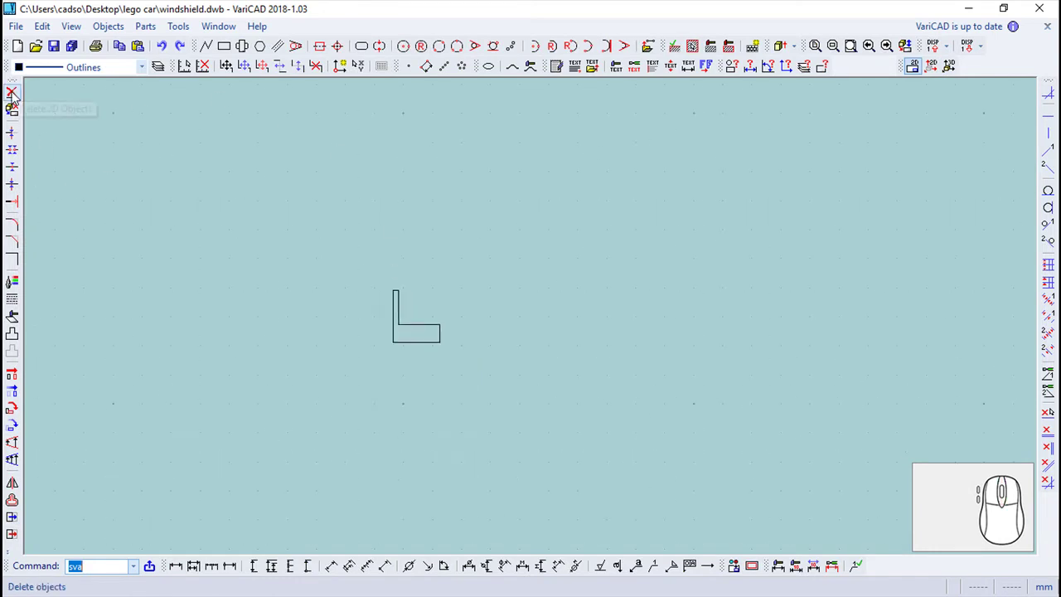
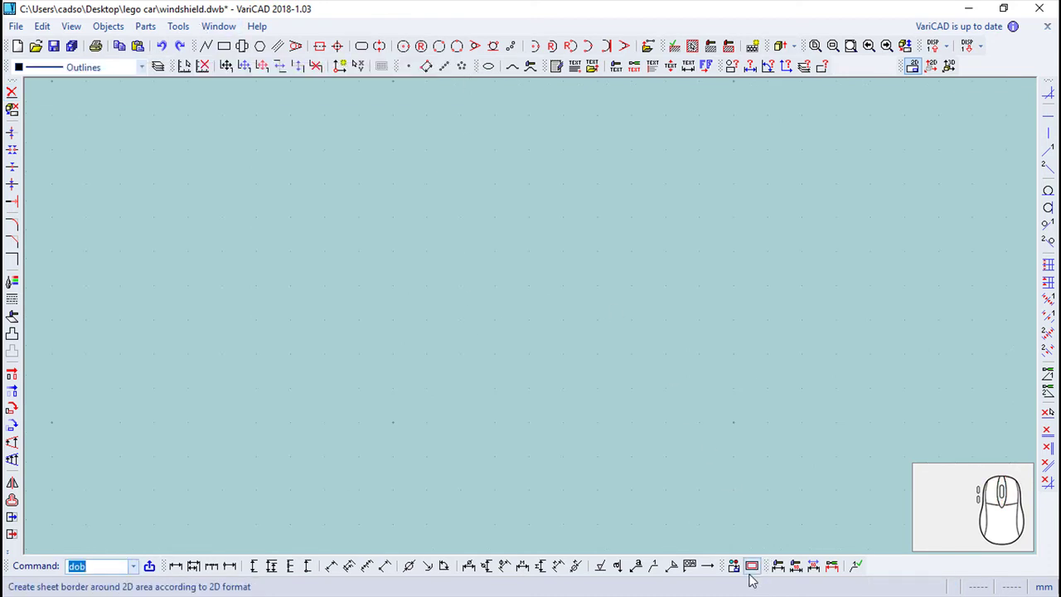
# Change the drawing format to a portrait A4-sized sheet.
pyautogui.click(754, 572)
pyautogui.scroll(3)
pyautogui.click(165, 47)
pyautogui.click(190, 30)
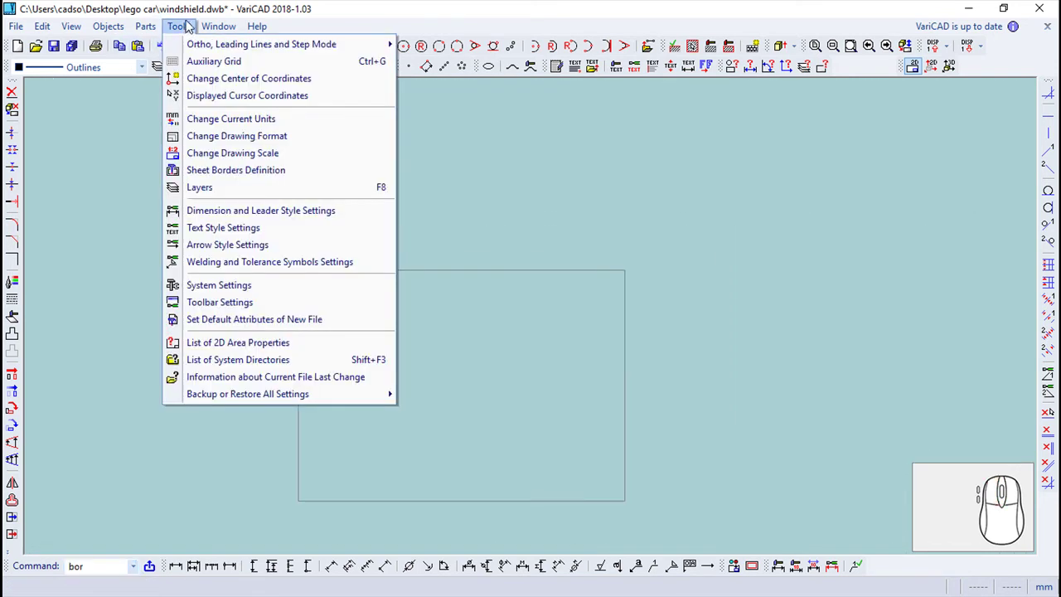
pyautogui.click(239, 147)
pyautogui.moveTo(129, 71); pyautogui.dragTo(258, 278)
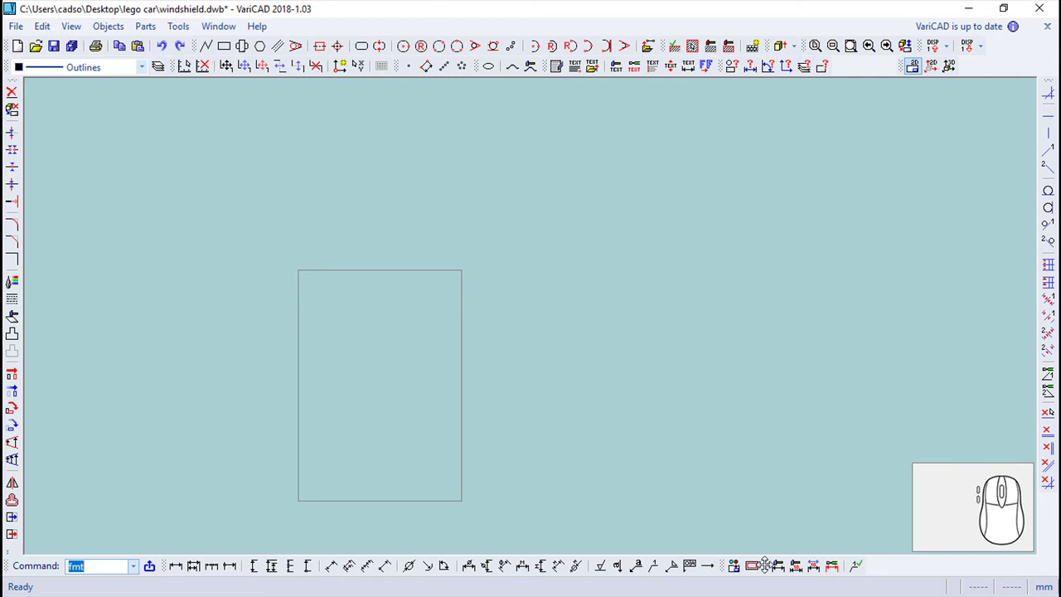
# Create the sheet border for the portrait format and fit it in view.
pyautogui.click(758, 576)
pyautogui.scroll(3)
pyautogui.middleClick(375, 356)
pyautogui.scroll(3)
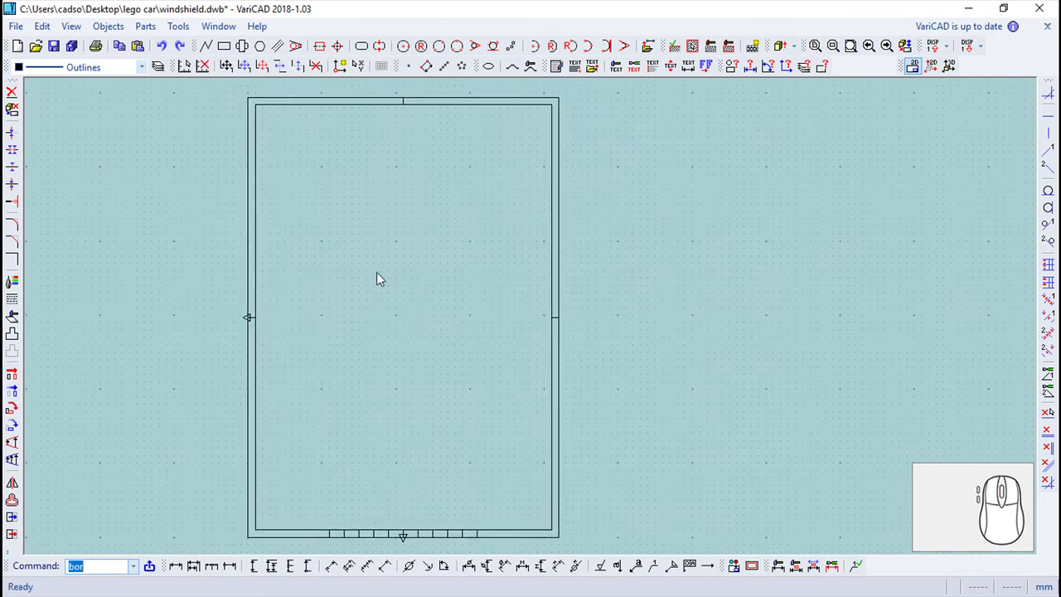
# Insert a title block and name the part Windshield in its attributes.
pyautogui.click(113, 32)
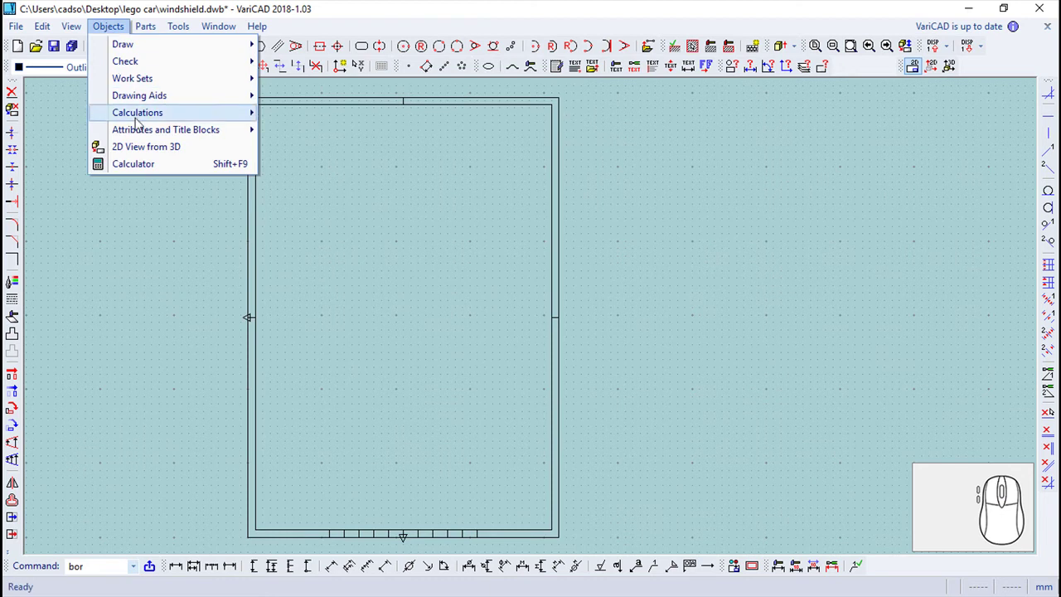
pyautogui.click(353, 136)
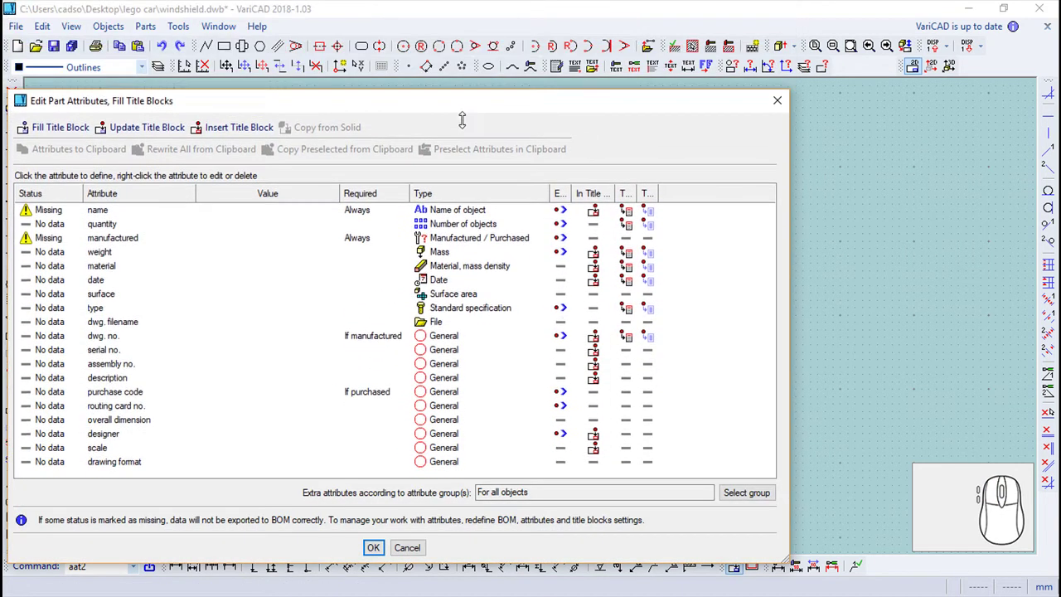
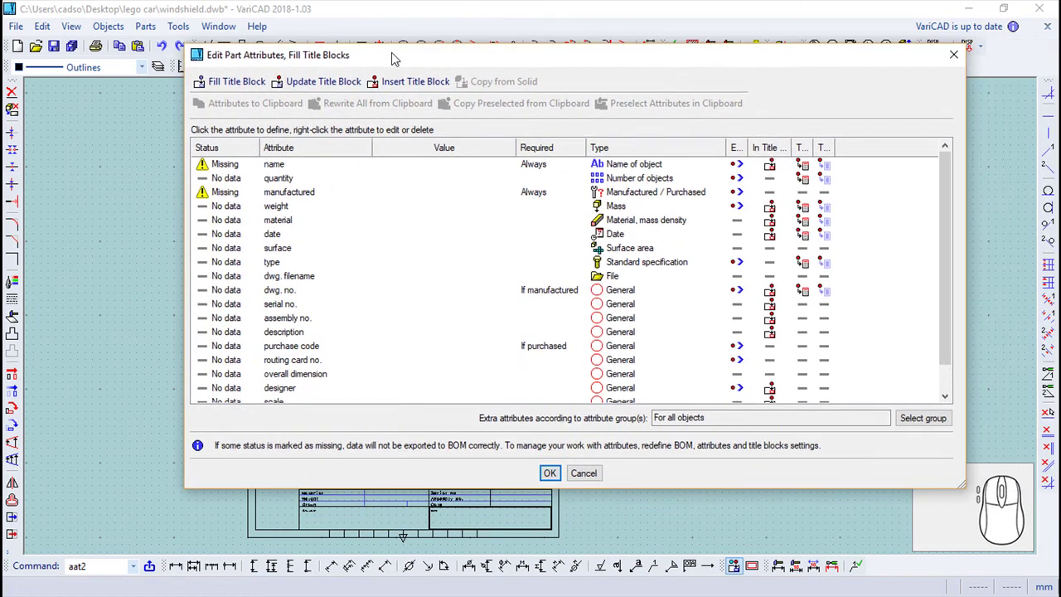
pyautogui.moveTo(283, 172); pyautogui.dragTo(302, 125)
pyautogui.press('BackSpace')
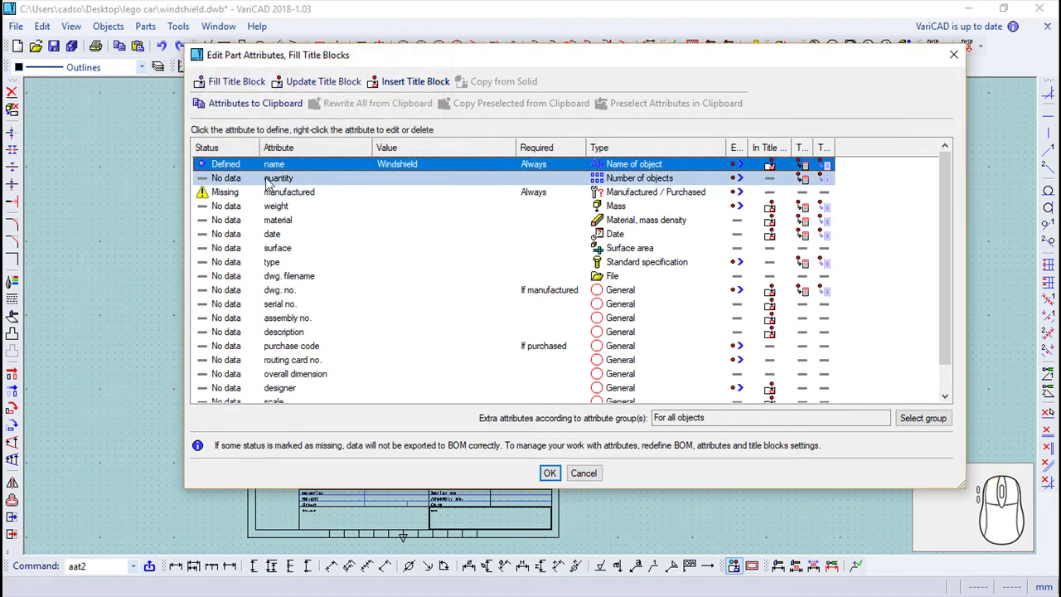
# Set quantity 1, manufactured YES, and attempt the weight calculation.
pyautogui.moveTo(291, 180); pyautogui.dragTo(309, 185)
pyautogui.moveTo(305, 198); pyautogui.dragTo(282, 160)
pyautogui.moveTo(284, 210); pyautogui.dragTo(347, 128)
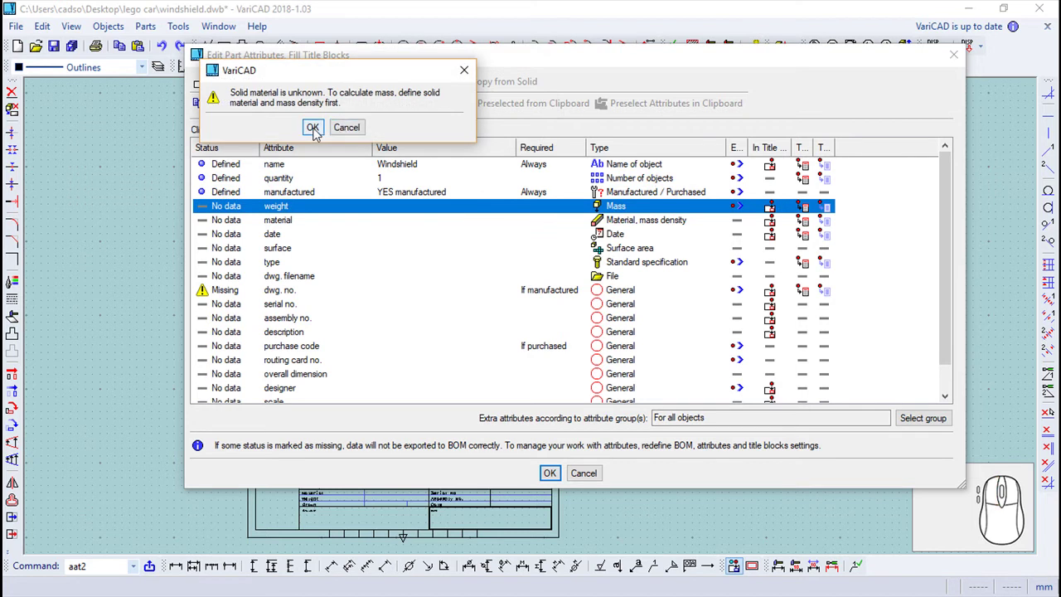
# Define material PMMA (Acrilic), choosing the polymethylmethacrylate density 1.18 g/cm³ from the typical densities list.
pyautogui.click(317, 134)
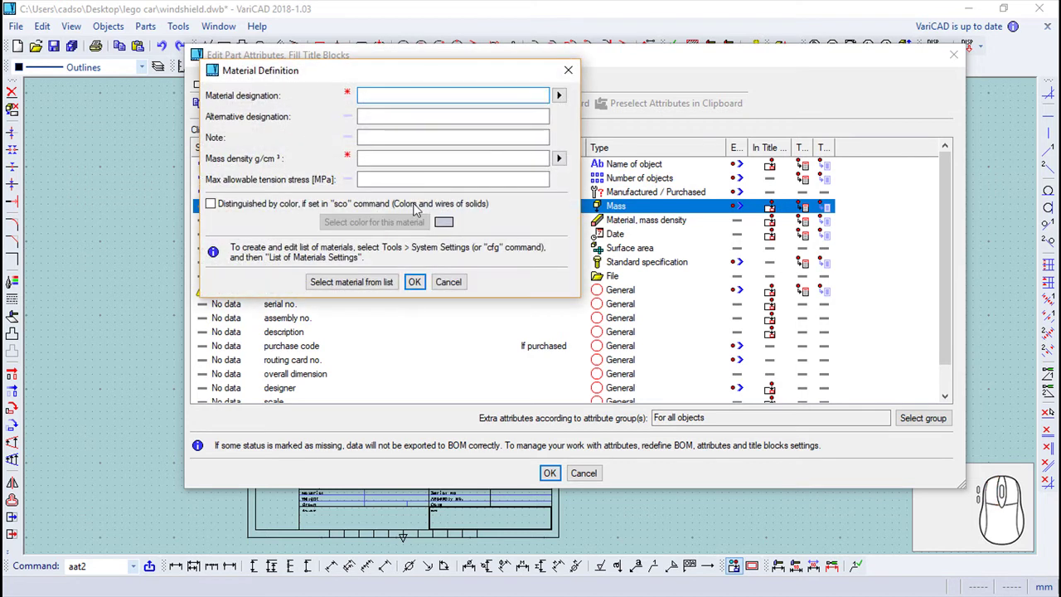
pyautogui.click(375, 285)
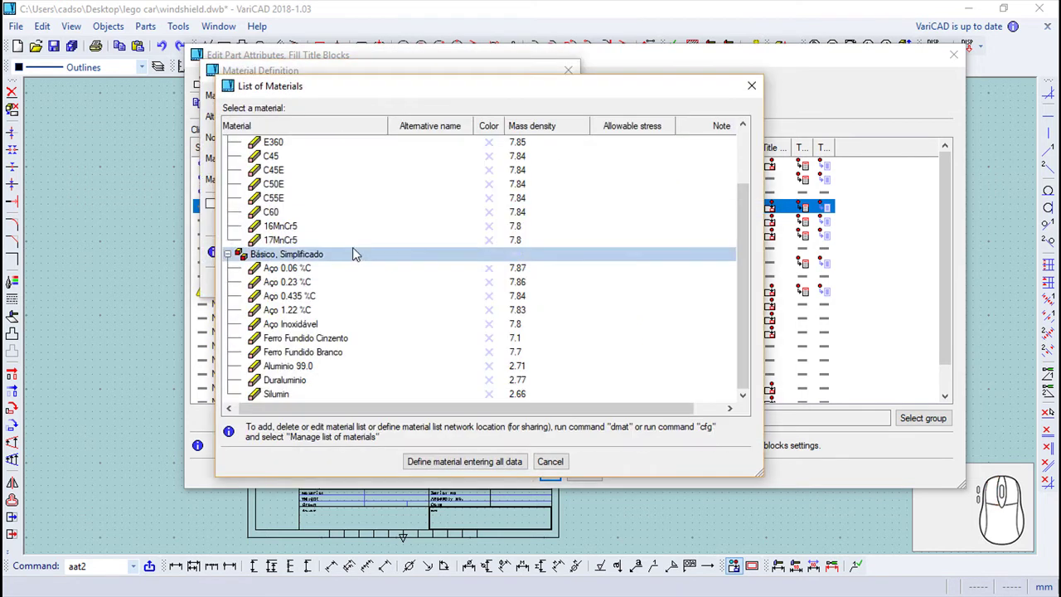
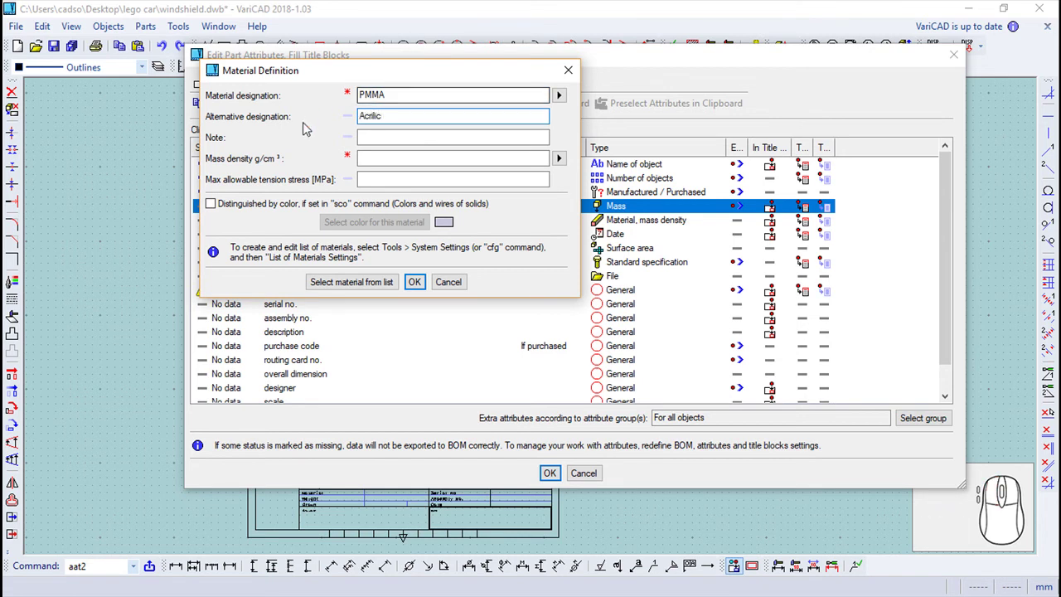
pyautogui.click(565, 161)
pyautogui.click(643, 166)
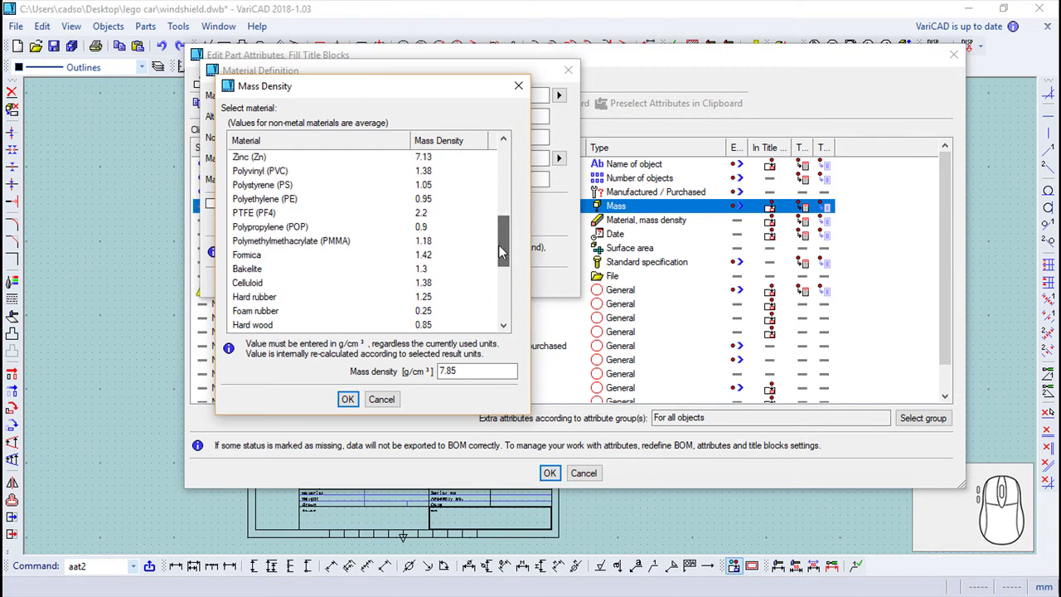
pyautogui.moveTo(307, 246); pyautogui.dragTo(417, 285)
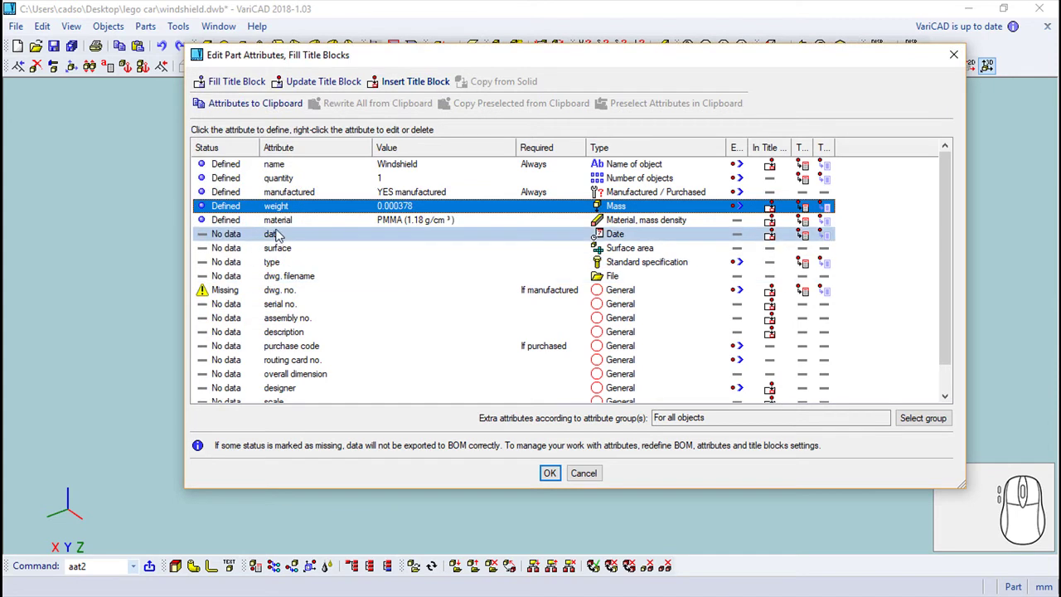
# Fill in the date, drawing number 1 and serial number 6 attributes.
pyautogui.moveTo(279, 237); pyautogui.dragTo(318, 247)
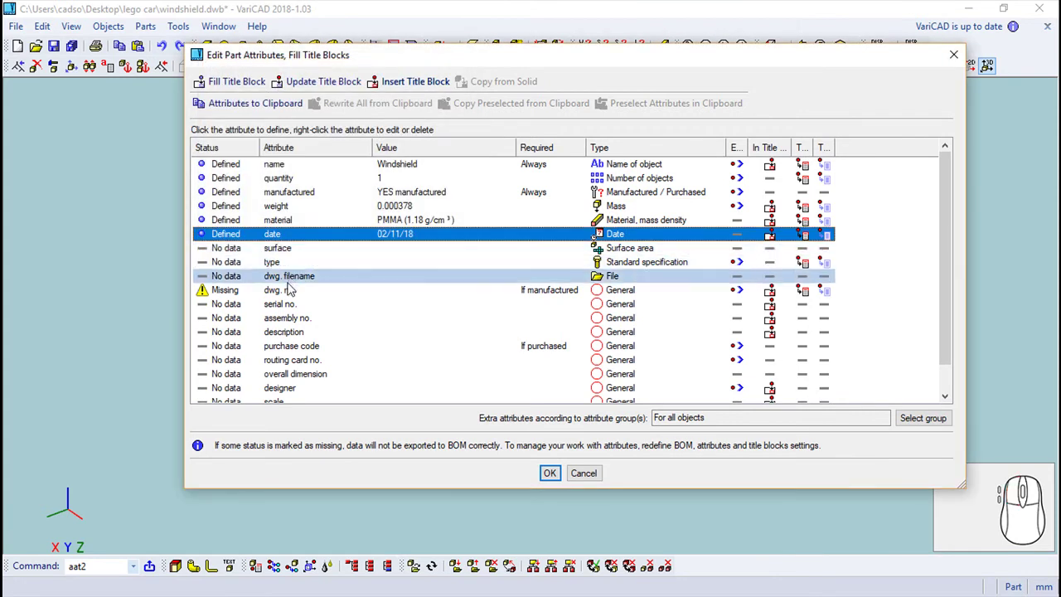
pyautogui.moveTo(277, 293); pyautogui.dragTo(326, 182)
pyautogui.press('1')
pyautogui.press('Return')
pyautogui.press('6')
pyautogui.press('Return')
pyautogui.press('space')
pyautogui.press('Return')
# Enter the size description 16x8x9 and confirm it.
pyautogui.press('1')
pyautogui.press('6')
pyautogui.press('space')
pyautogui.press('x')
pyautogui.press('space')
pyautogui.press('8')
pyautogui.press('space')
pyautogui.press('x')
pyautogui.press('space')
pyautogui.press('9')
pyautogui.press('space')
pyautogui.press('m')
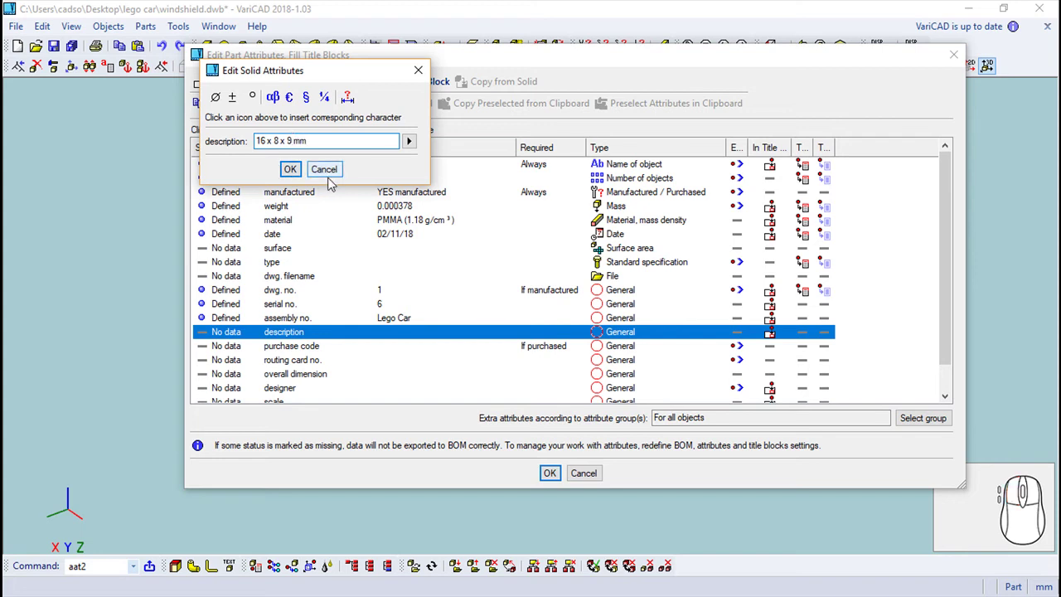
pyautogui.press('BackSpace')
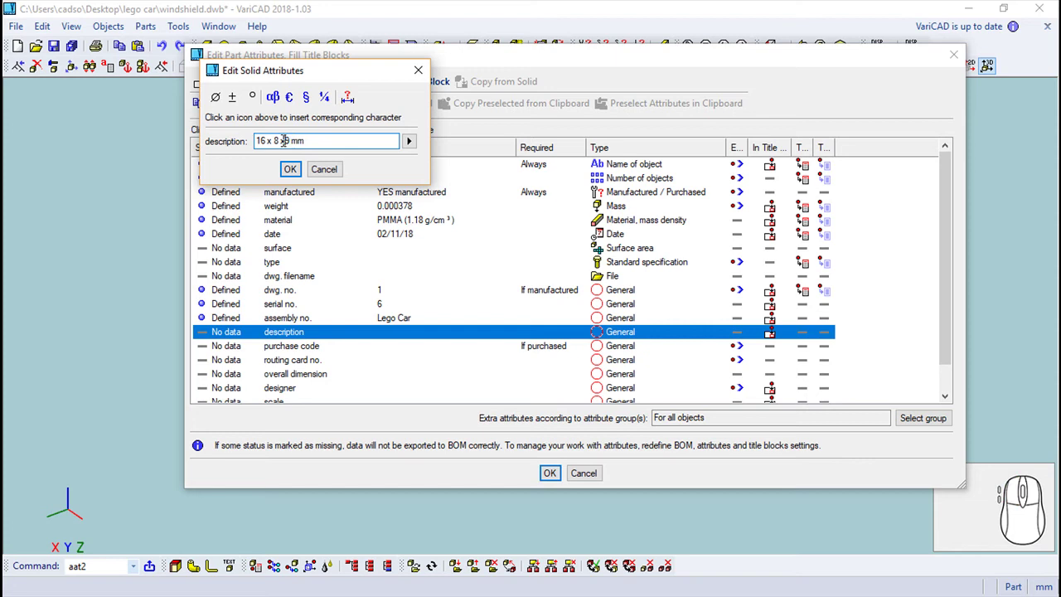
pyautogui.press('Left')
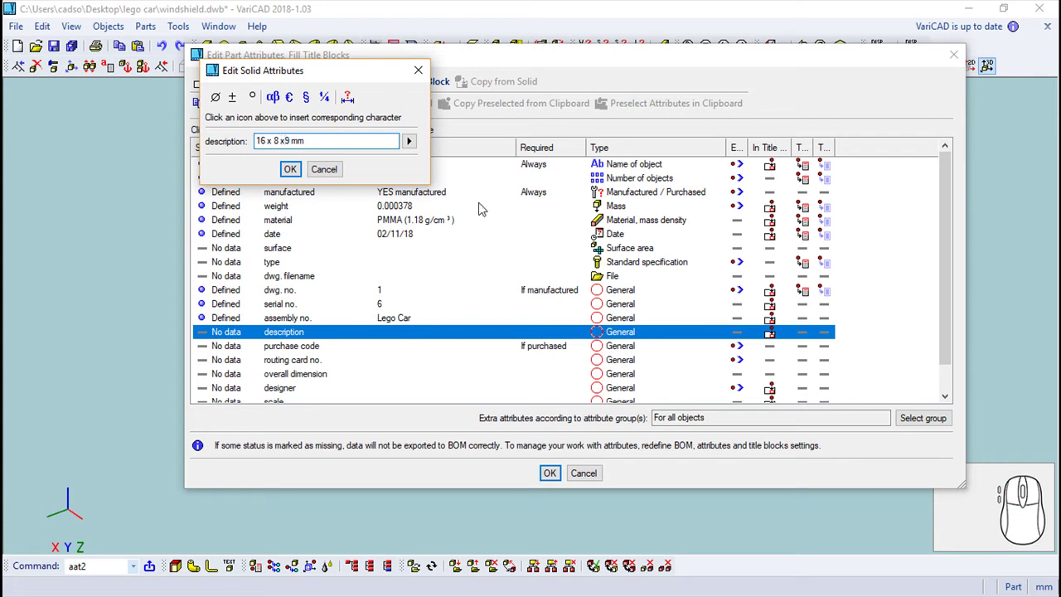
pyautogui.press('BackSpace')
pyautogui.press('Left')
pyautogui.press('Right')
pyautogui.press('BackSpace')
pyautogui.press('Left')
pyautogui.press('Right')
pyautogui.click(295, 177)
# Set the designer to CADsoft and the scale attribute to 1:1.
pyautogui.scroll(3)
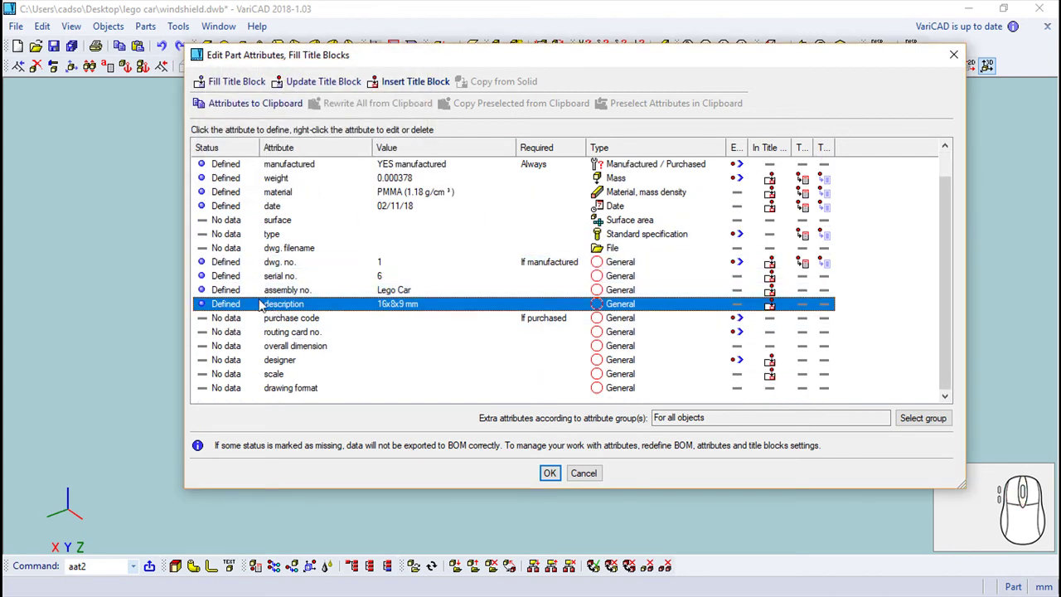
pyautogui.moveTo(292, 367); pyautogui.dragTo(299, 250)
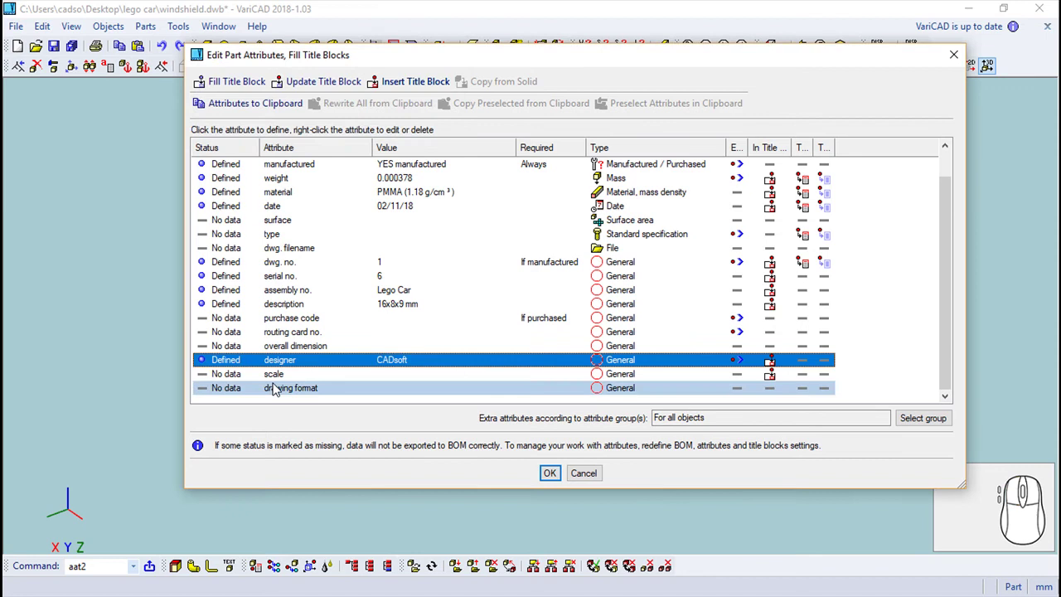
pyautogui.moveTo(280, 379); pyautogui.dragTo(314, 122)
pyautogui.click(323, 120)
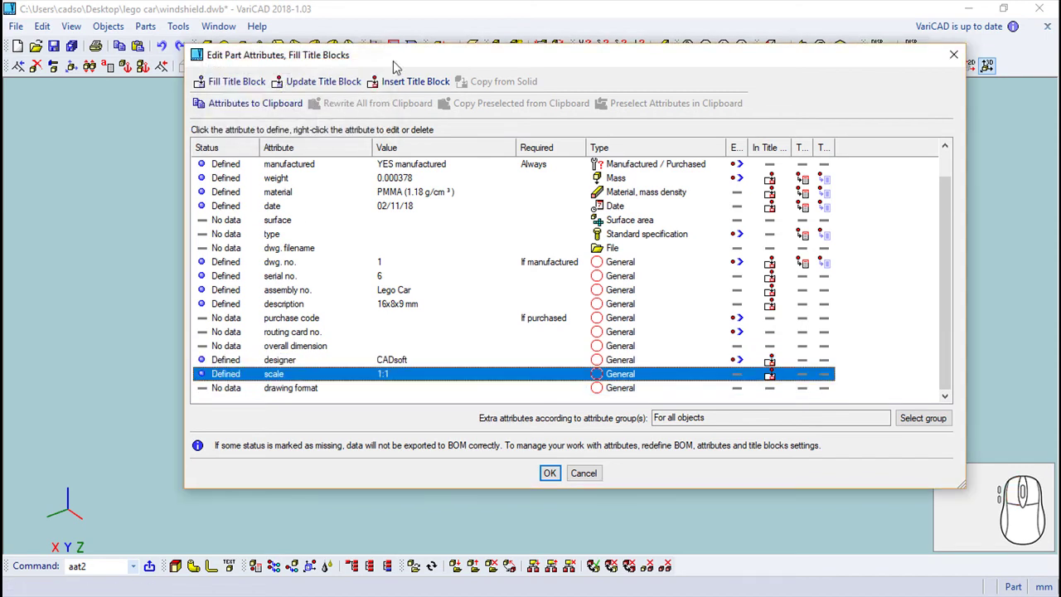
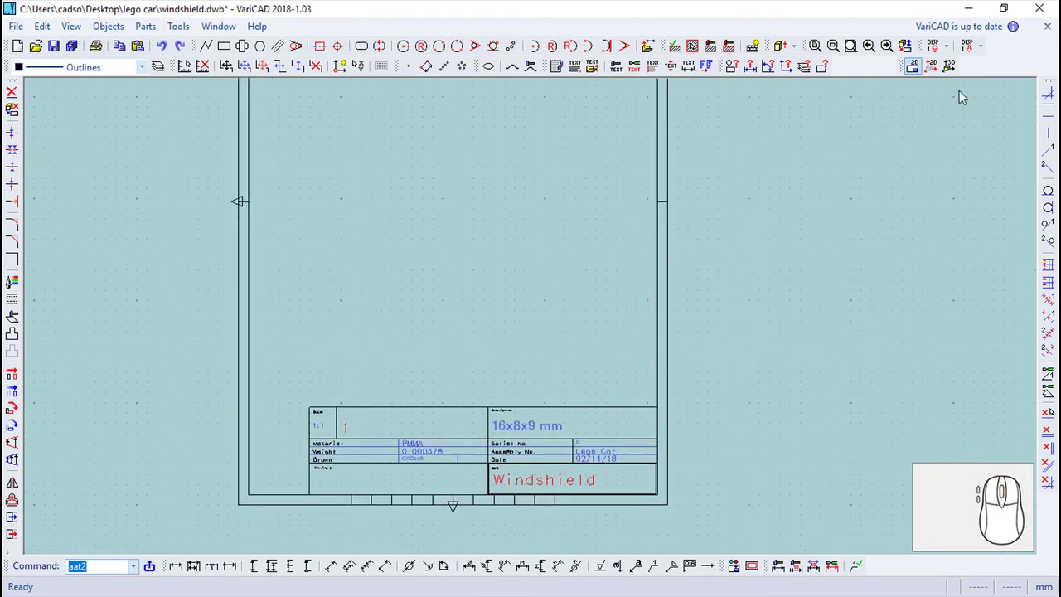
# Return from the sheet with its filled title block to the 3D windshield model.
pyautogui.click(956, 75)
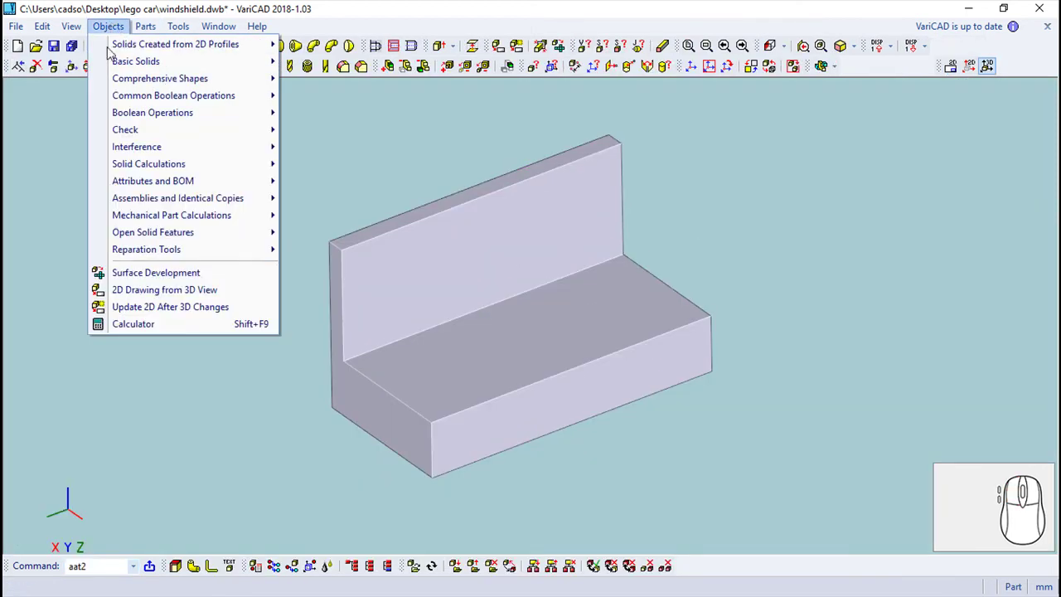
# Create a 2D drawing from the current isometric view with hidden edges in their own line style.
pyautogui.click(148, 295)
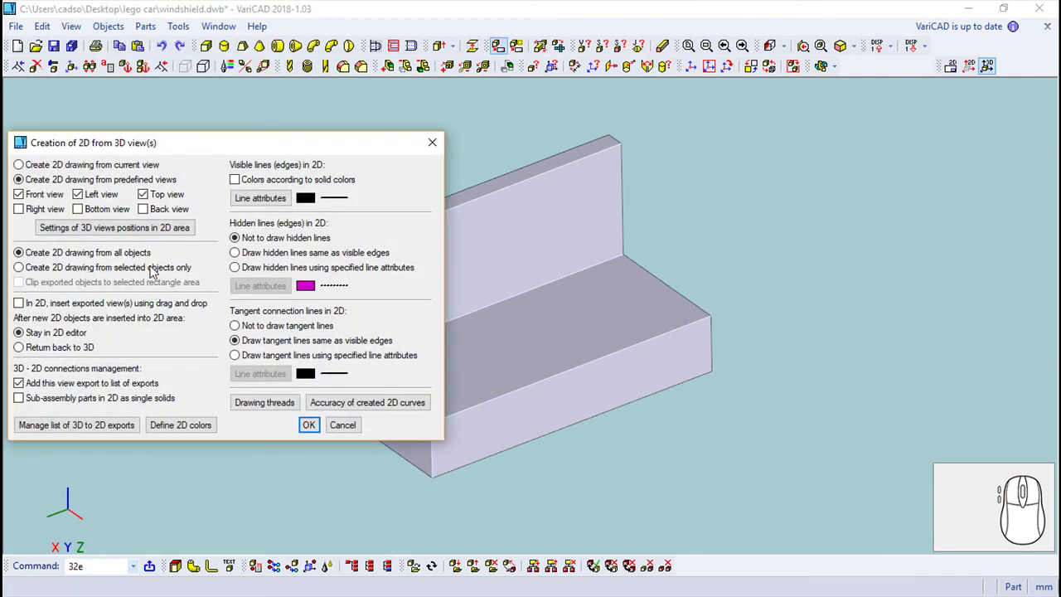
pyautogui.click(27, 171)
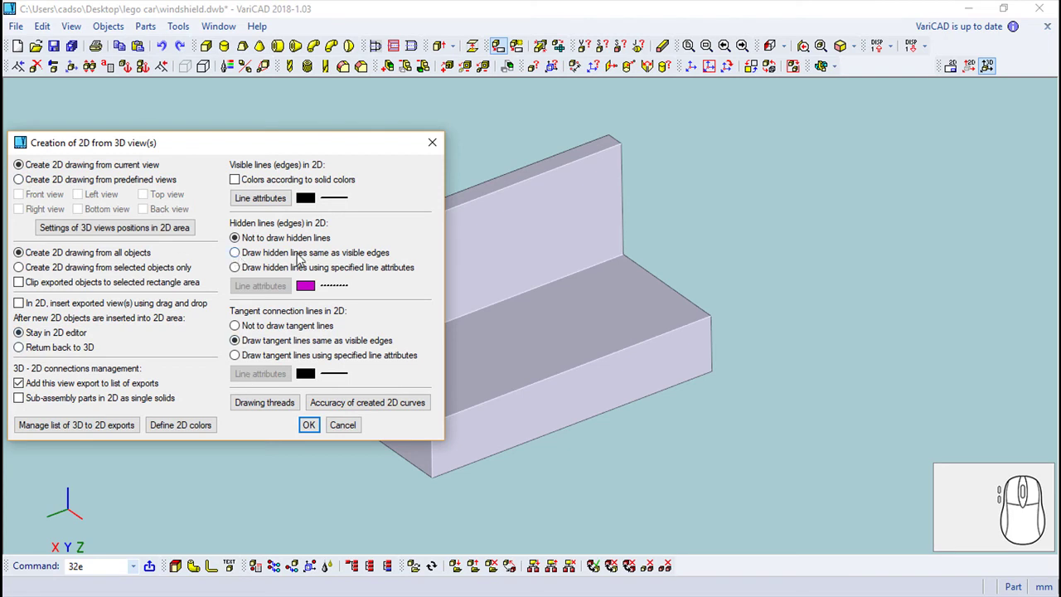
pyautogui.click(240, 273)
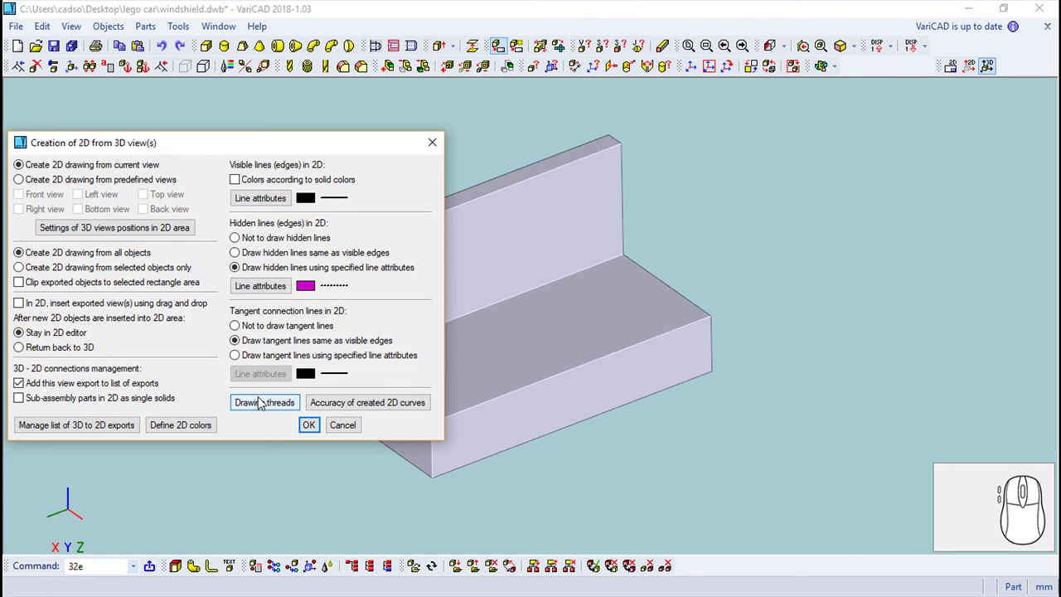
pyautogui.click(313, 432)
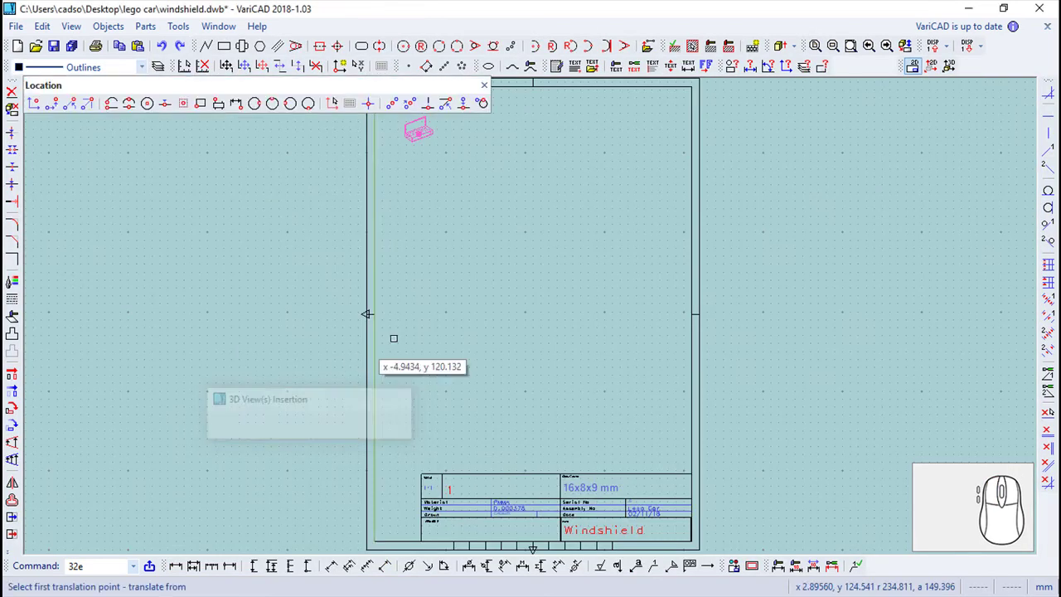
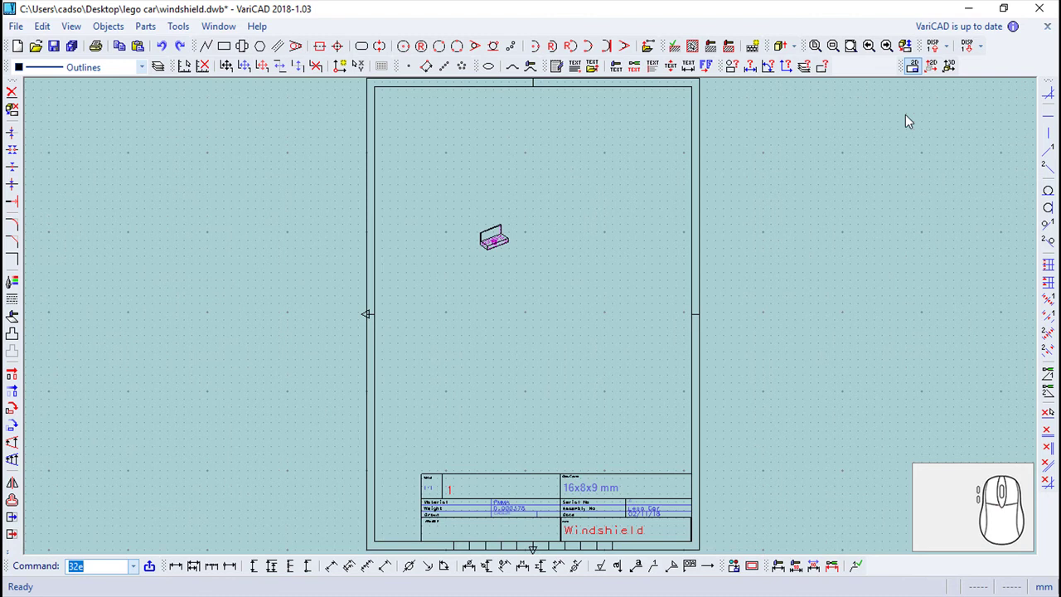
# Orbit the 3D windshield to view it from the other side.
pyautogui.click(959, 63)
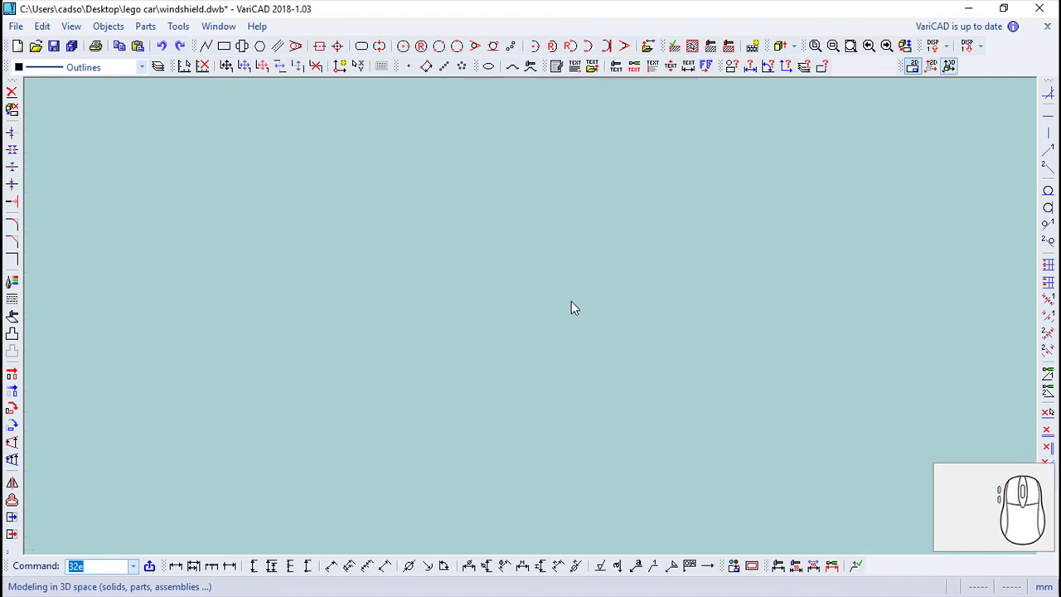
pyautogui.rightClick(428, 432)
pyautogui.rightClick(538, 356)
pyautogui.moveTo(726, 62); pyautogui.dragTo(728, 172)
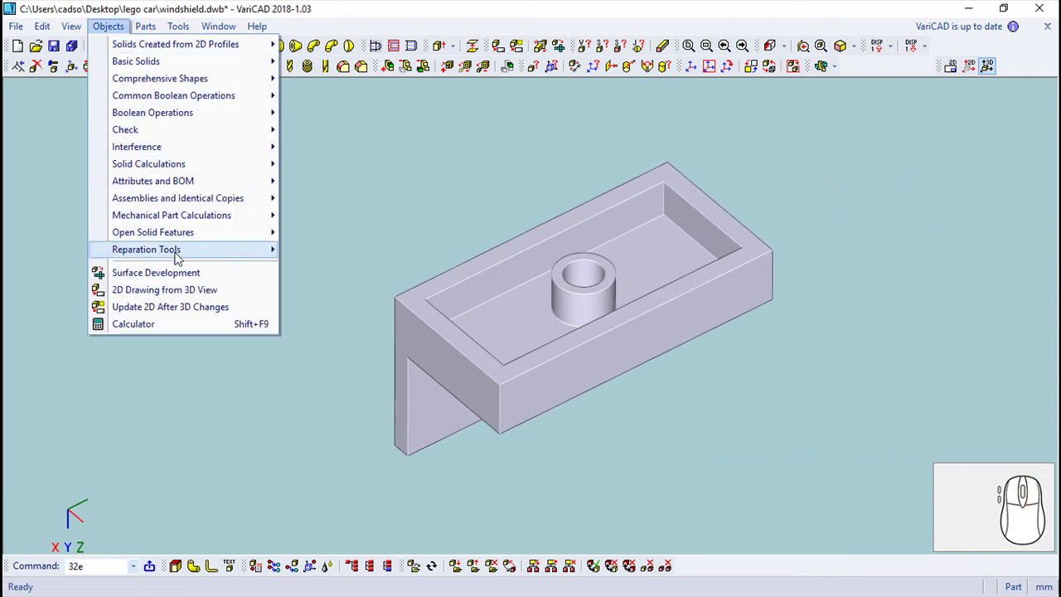
# Export this view as a second 2D drawing and insert it right of the first view.
pyautogui.click(189, 295)
pyautogui.click(310, 435)
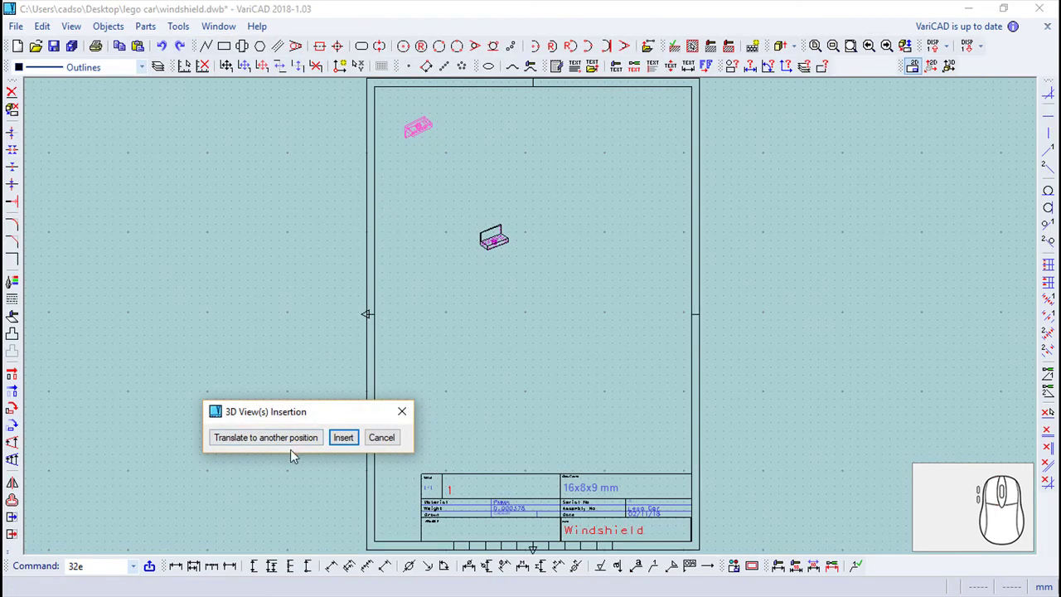
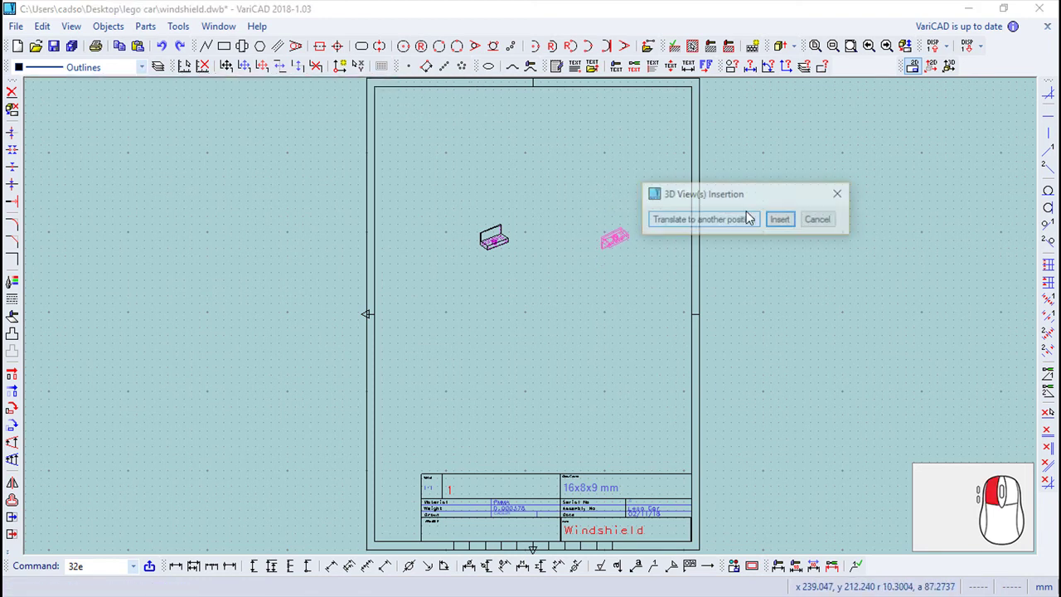
pyautogui.click(786, 222)
pyautogui.scroll(3)
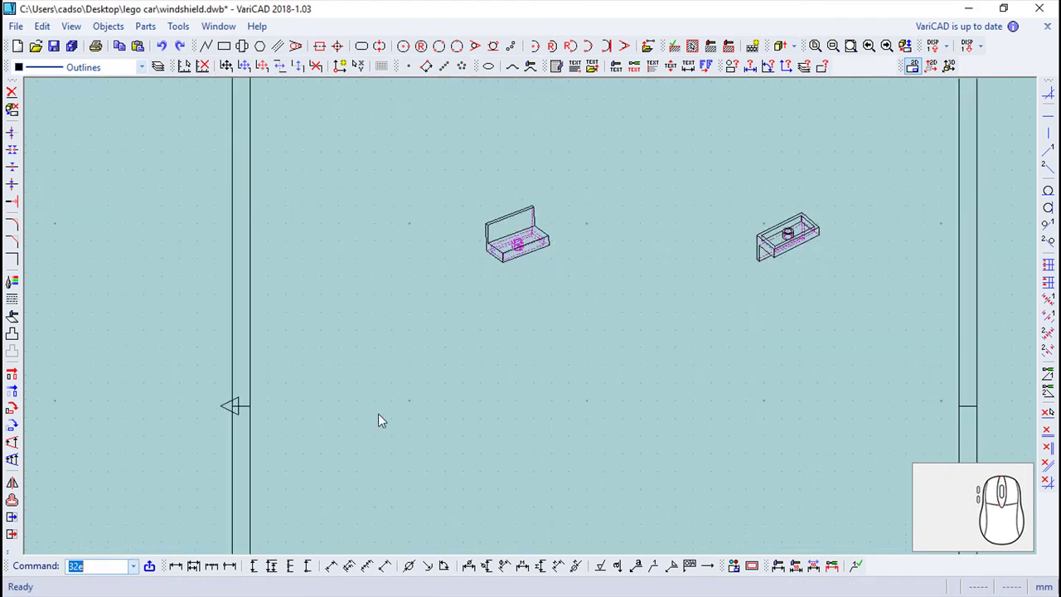
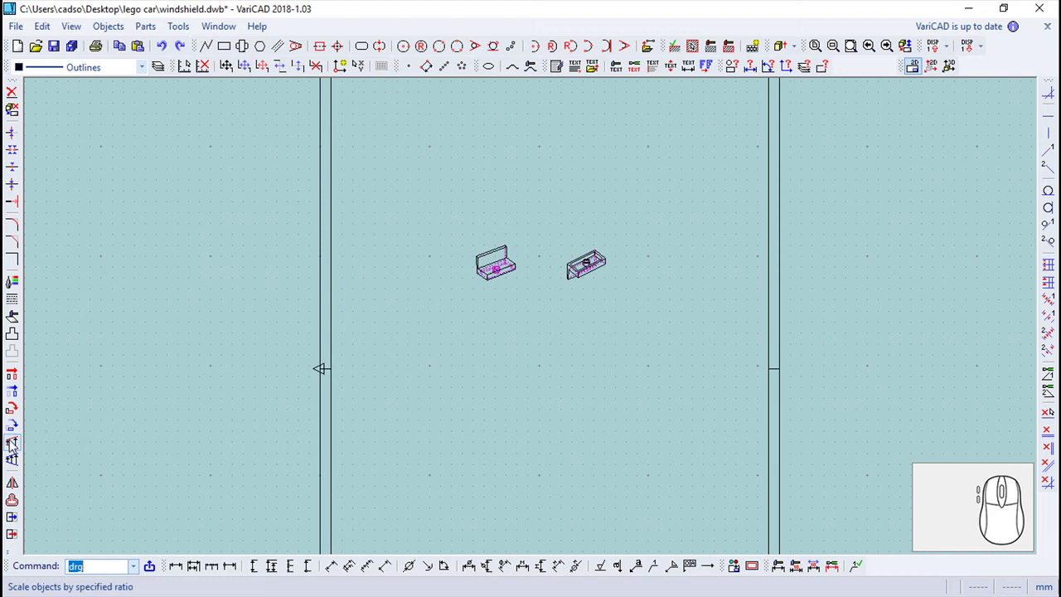
# Select both isometric views and set the scaling centre between them for a scale of 2.
pyautogui.click(16, 442)
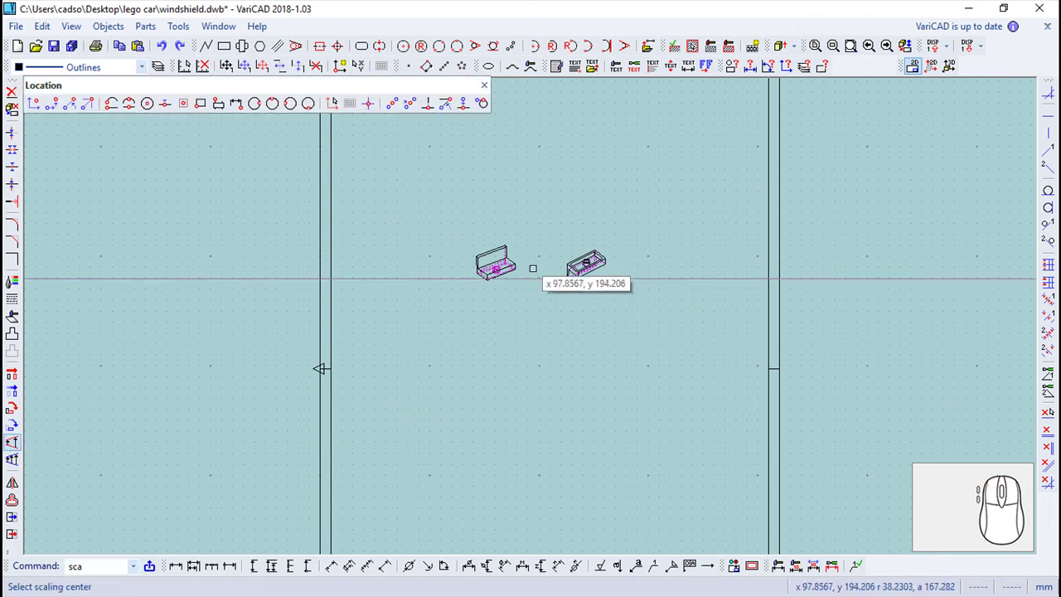
pyautogui.click(548, 274)
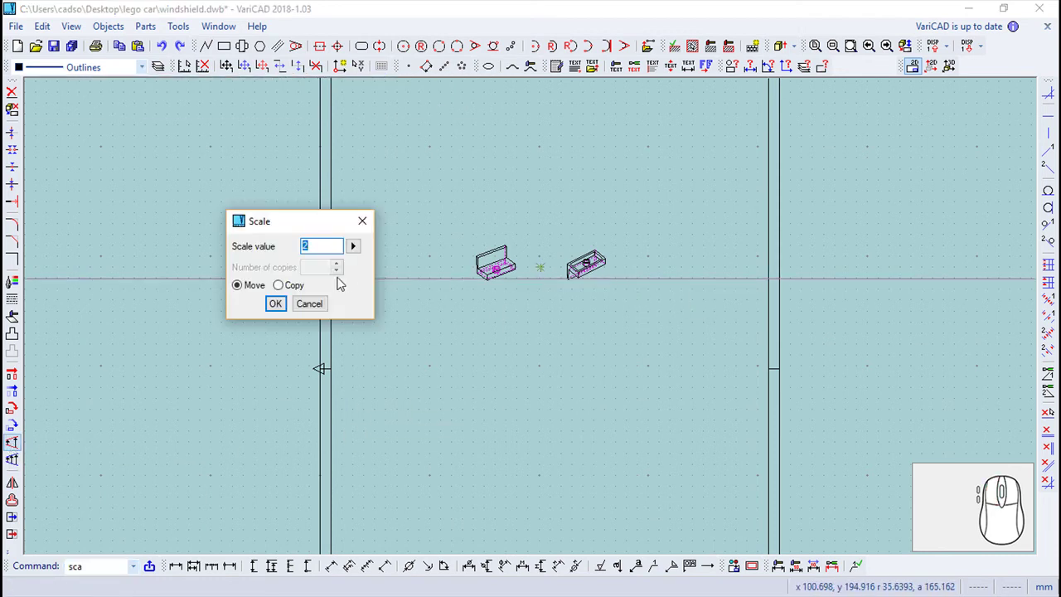
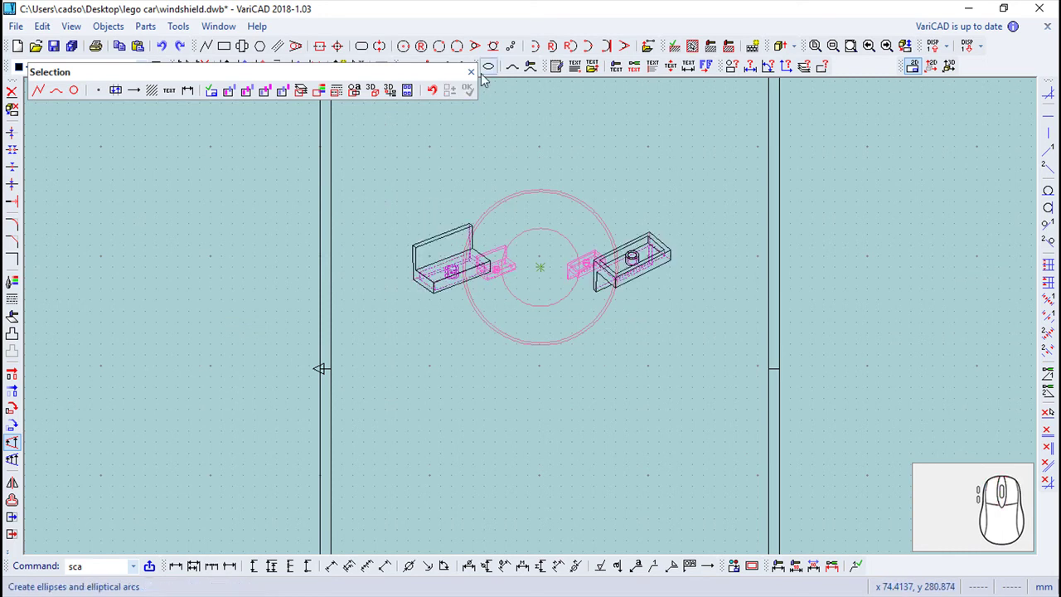
# Write a single-line text note 'Sclae 2:2' below the isometric views and select it.
pyautogui.click(476, 82)
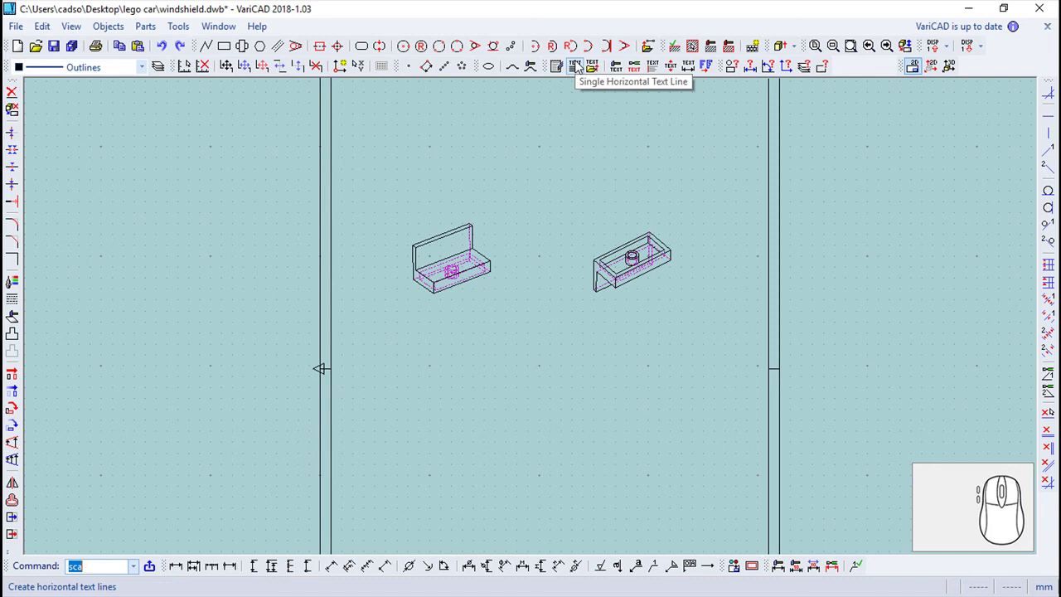
pyautogui.click(580, 72)
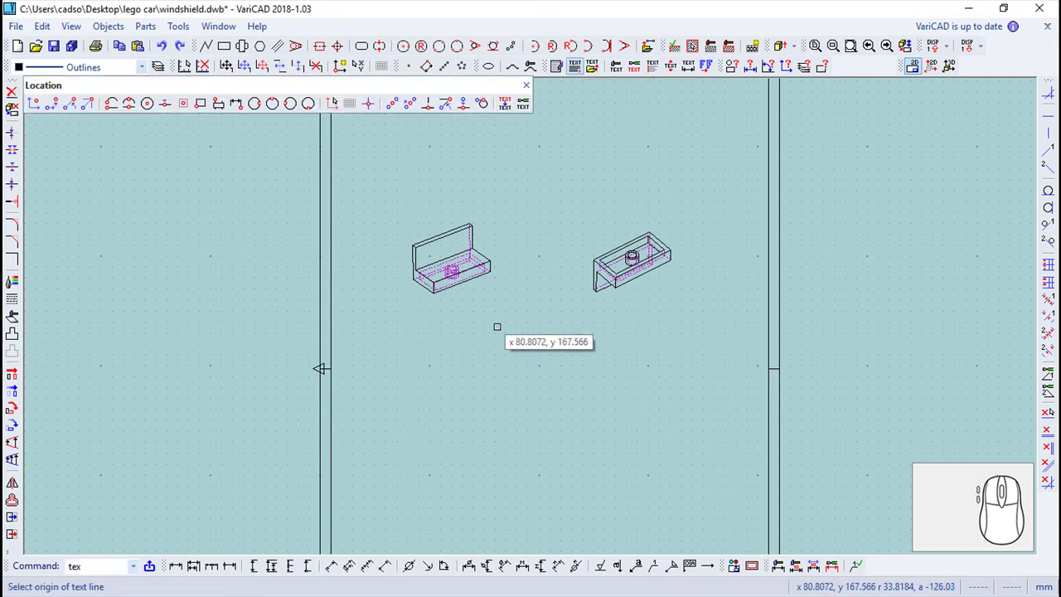
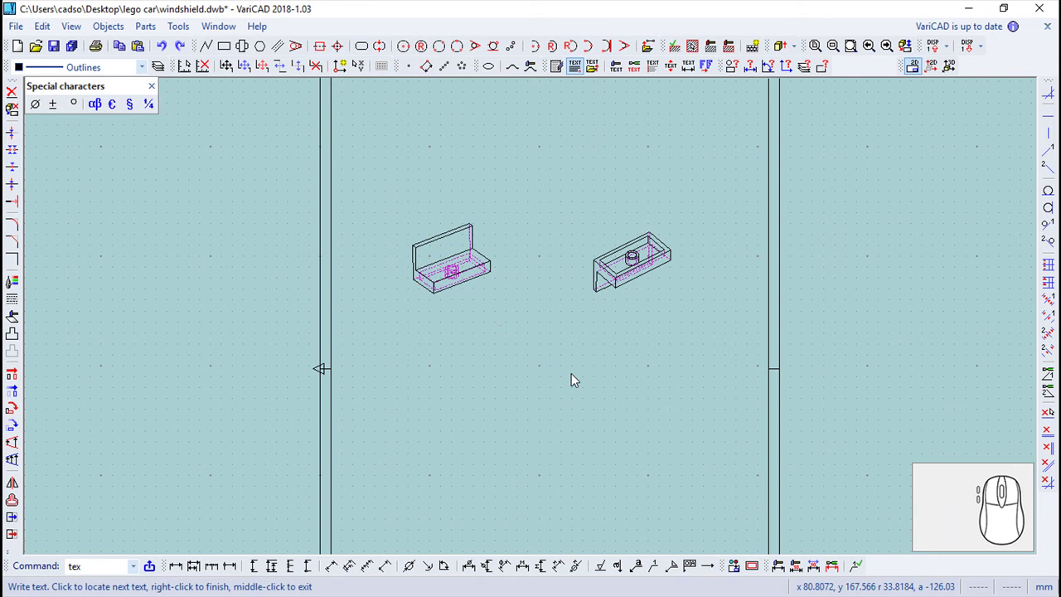
pyautogui.press('1')
pyautogui.press('BackSpace')
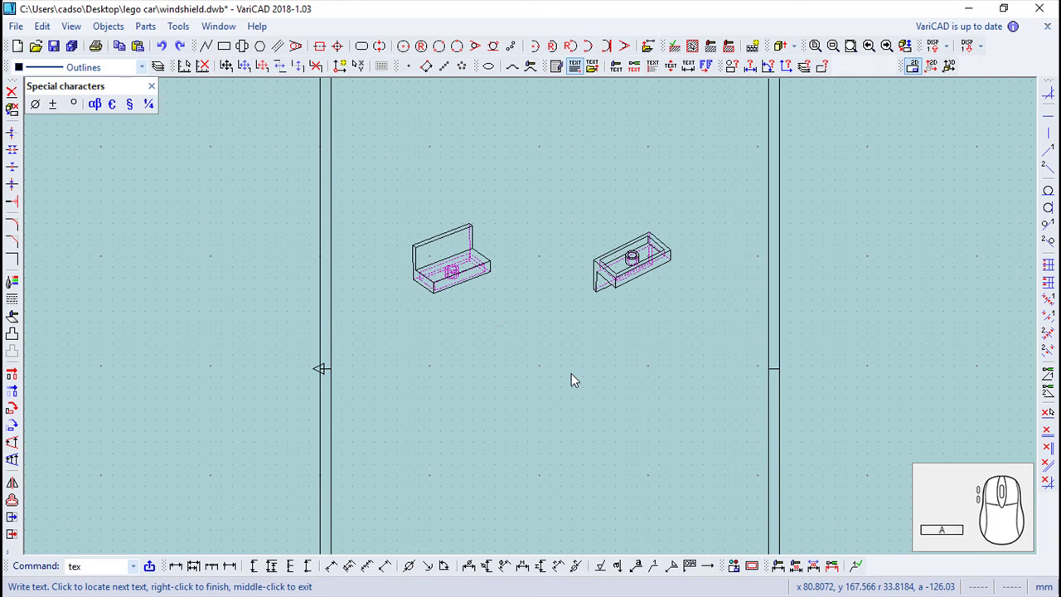
pyautogui.press('space')
pyautogui.press('2')
pyautogui.press('shift+.')
pyautogui.press('shift+2')
pyautogui.press('Return')
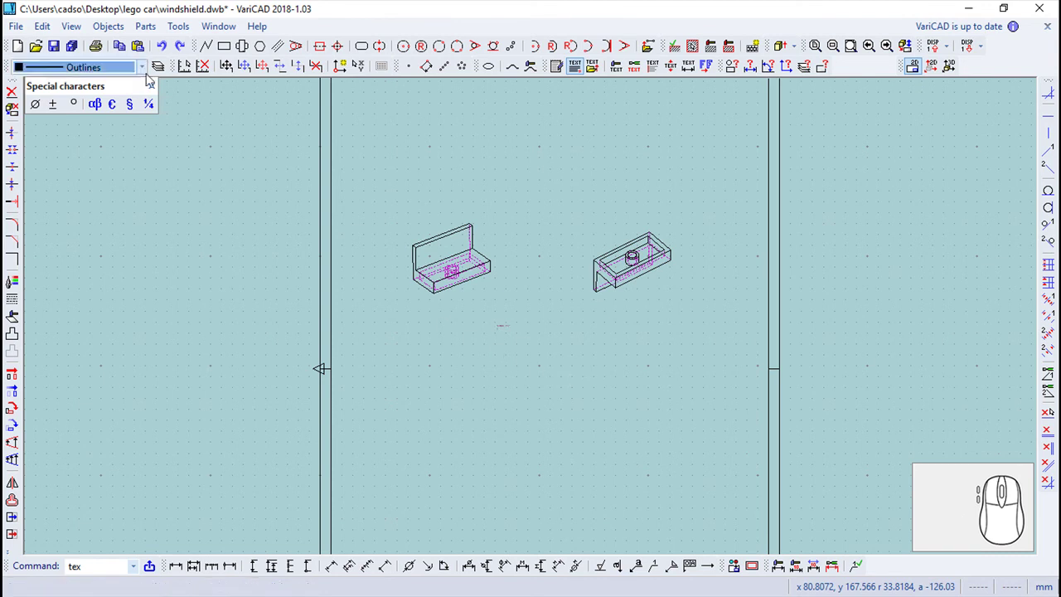
pyautogui.click(158, 88)
pyautogui.scroll(3)
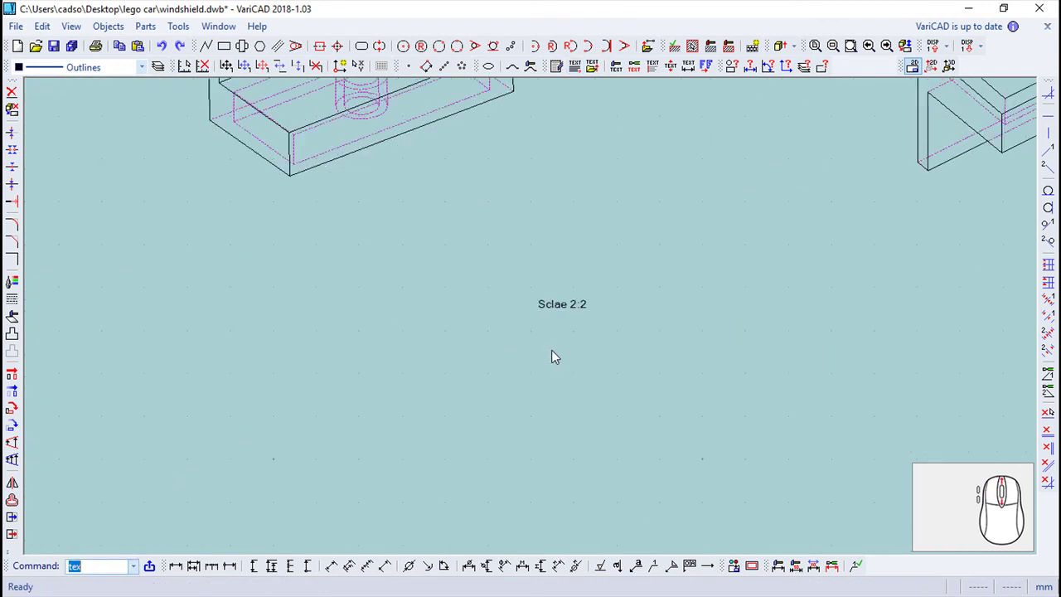
pyautogui.click(566, 307)
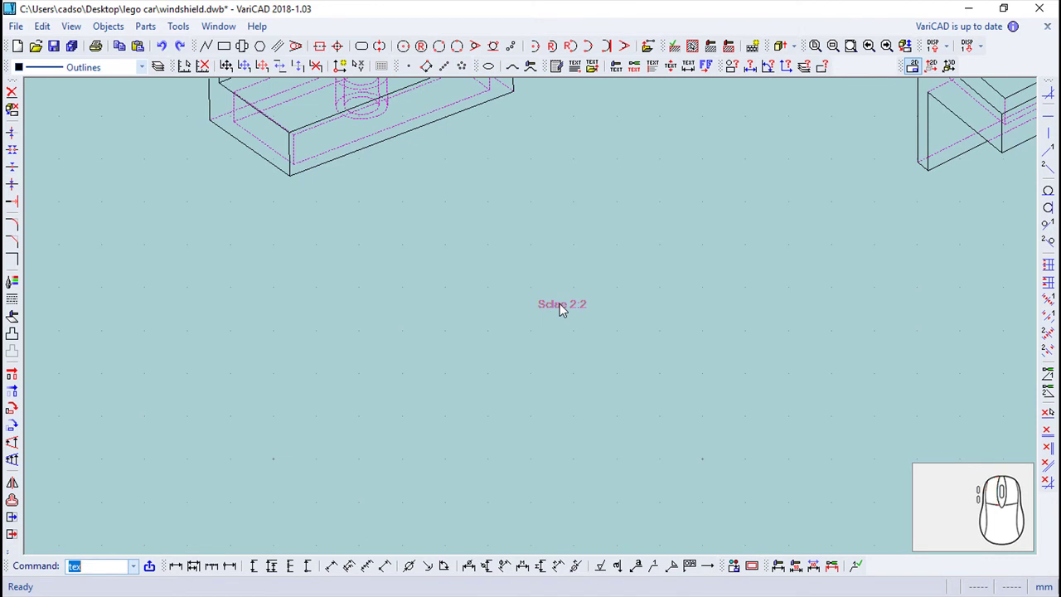
# Edit the note's text to correct the misspelling to 'Scale' and enlarge its lettering via text attributes.
pyautogui.rightClick(552, 308)
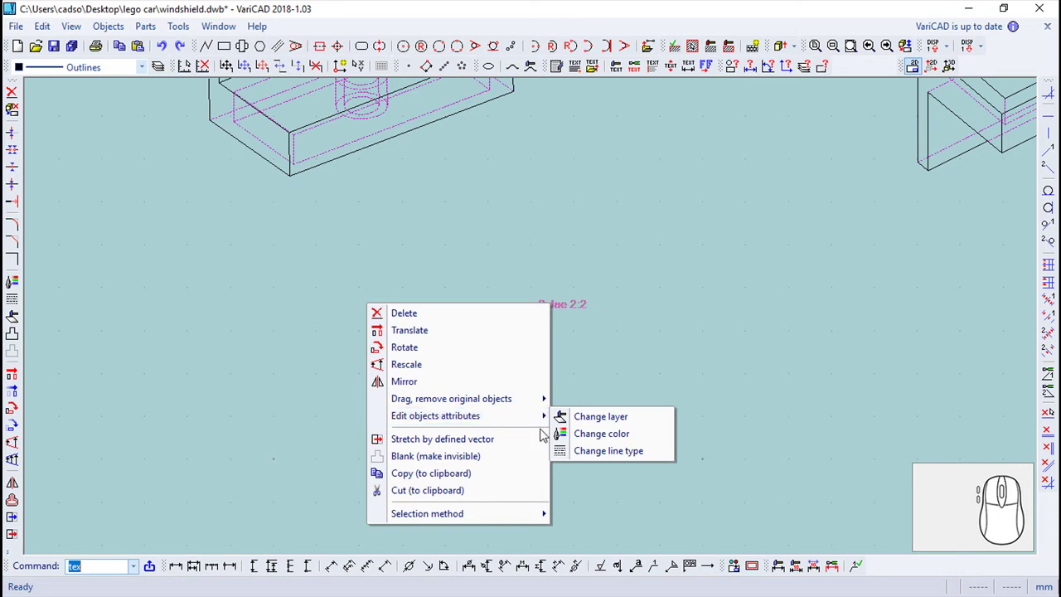
pyautogui.click(623, 67)
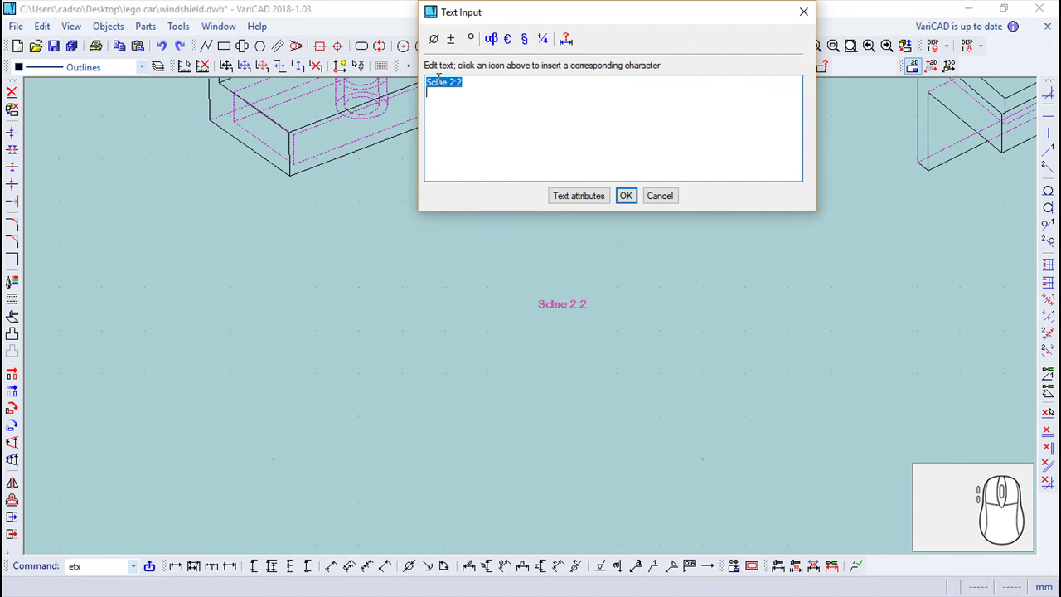
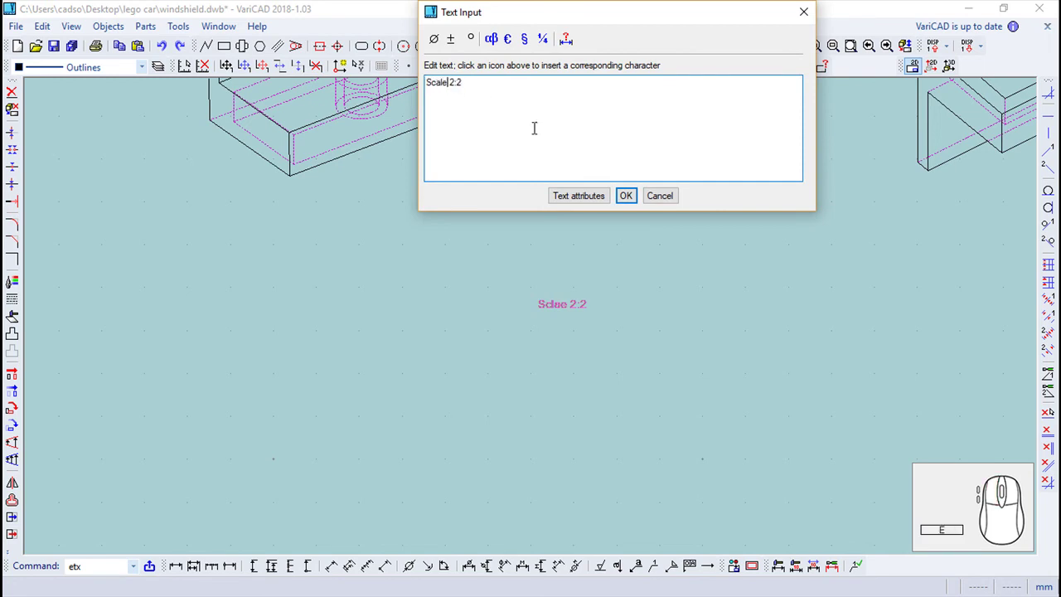
pyautogui.click(577, 200)
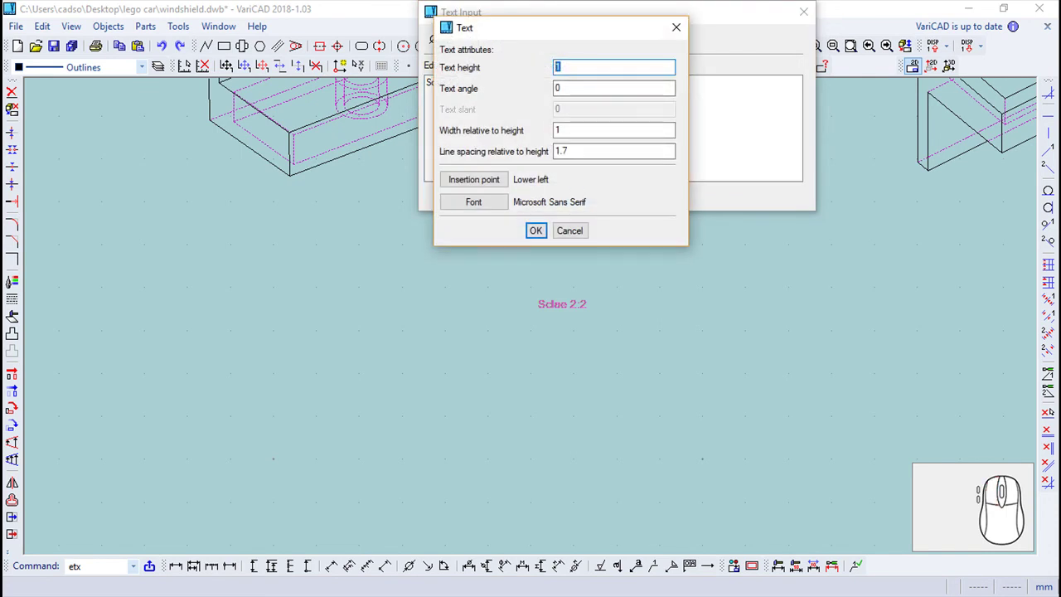
pyautogui.click(541, 233)
pyautogui.click(638, 203)
pyautogui.scroll(3)
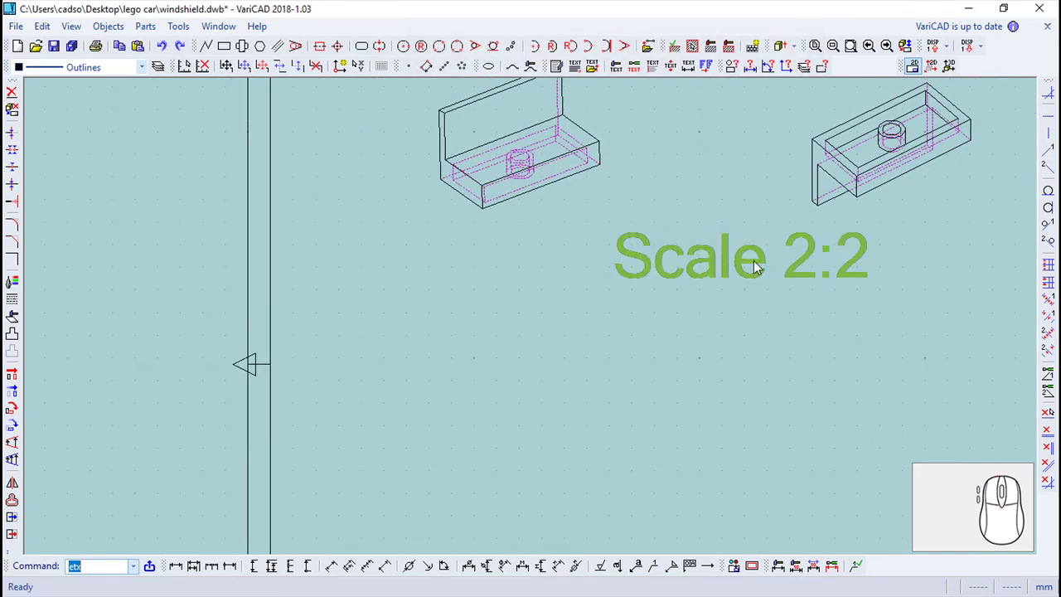
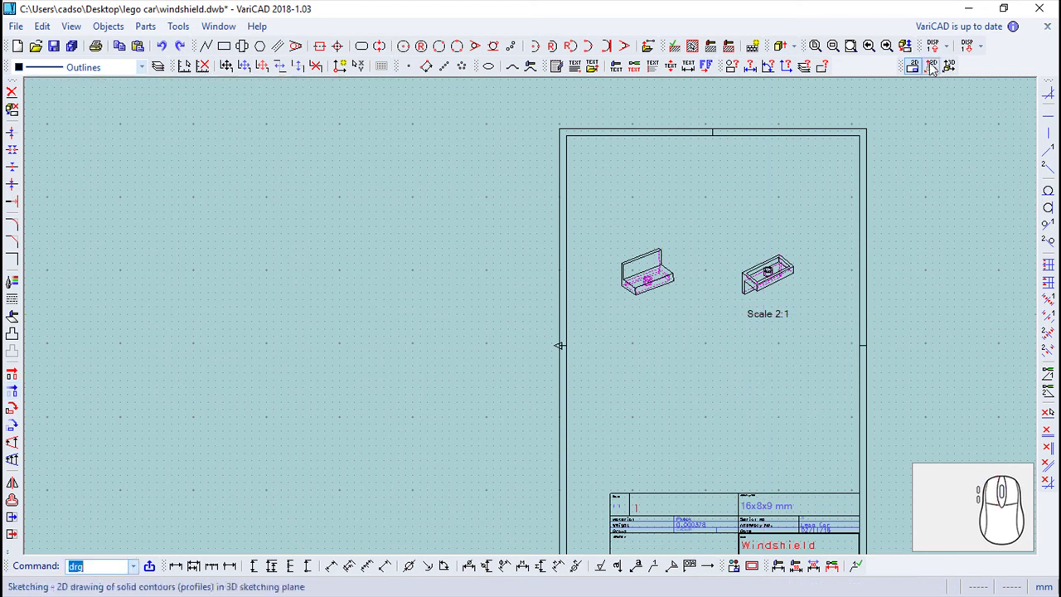
# Switch to the 3D model and adjust the view of the windshield.
pyautogui.click(956, 66)
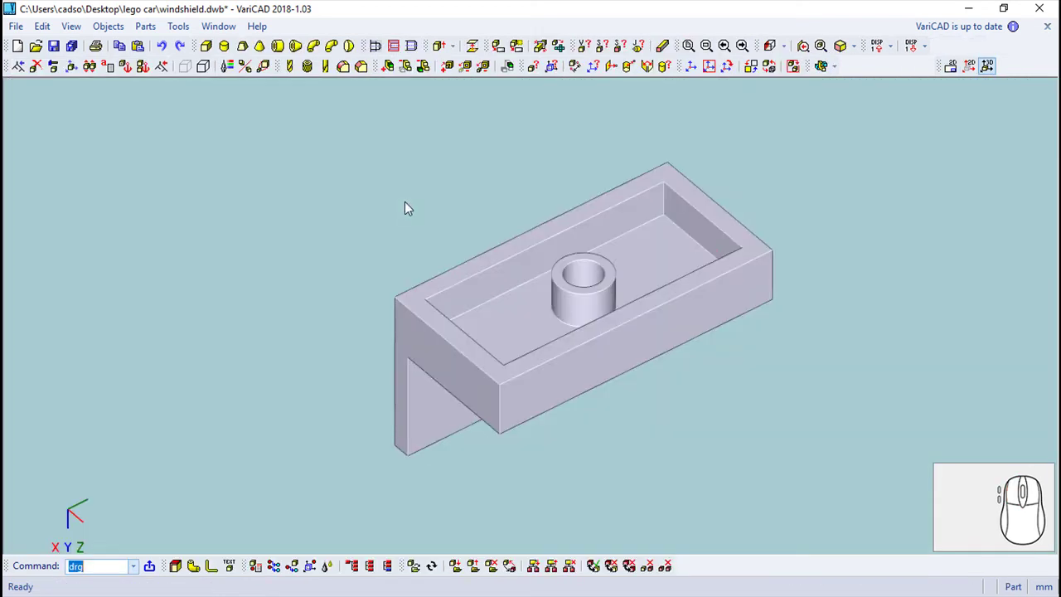
pyautogui.scroll(3)
pyautogui.rightClick(259, 322)
pyautogui.rightClick(449, 334)
pyautogui.middleClick(572, 301)
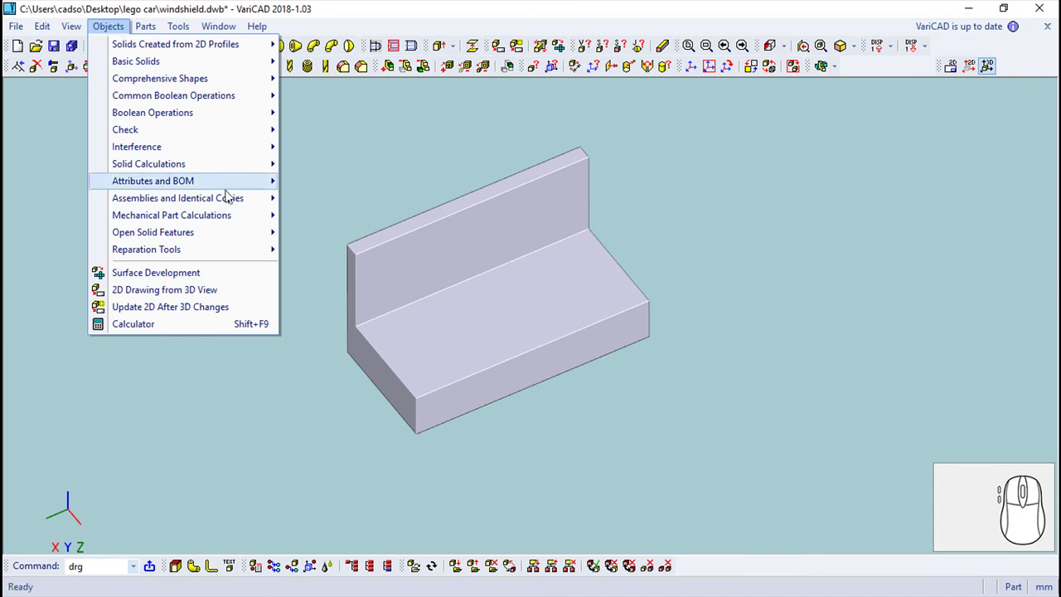
# Generate front, left and top 2D views with hidden lines and place them on the sheet.
pyautogui.click(204, 295)
pyautogui.click(24, 191)
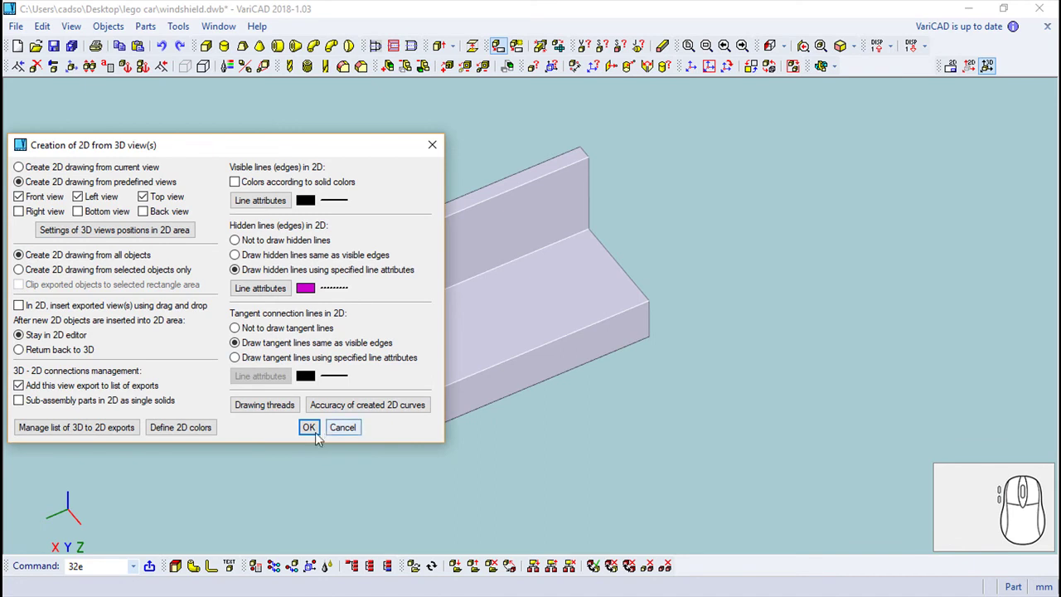
pyautogui.click(315, 433)
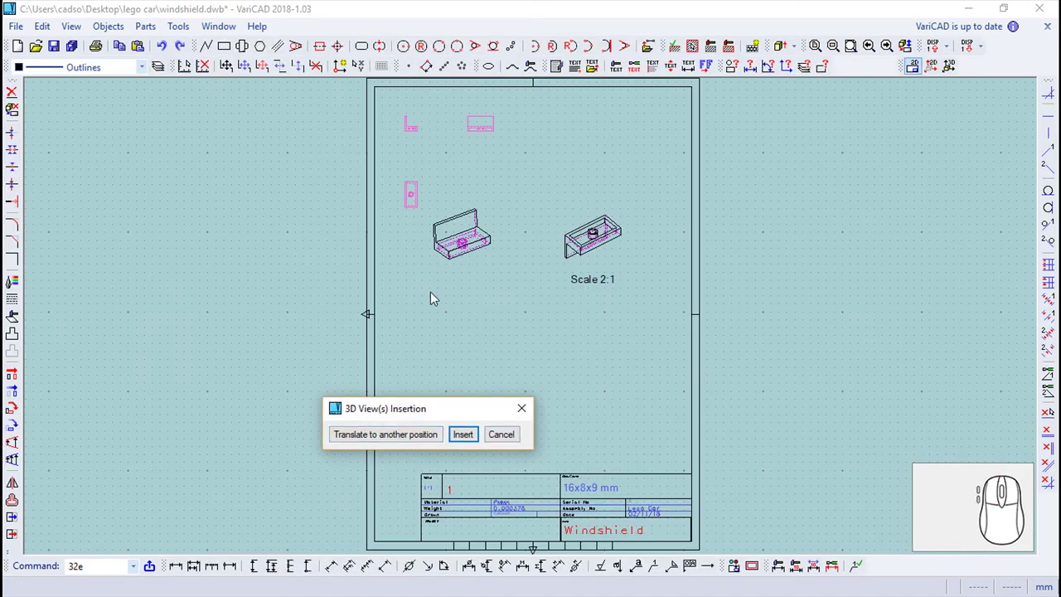
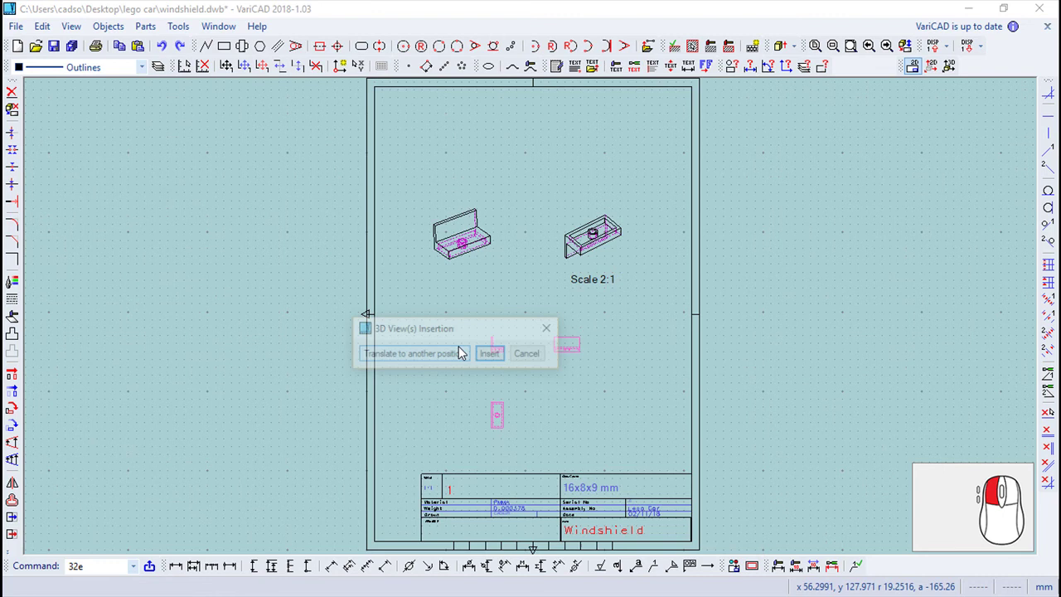
pyautogui.click(490, 363)
pyautogui.scroll(3)
pyautogui.middleClick(493, 426)
pyautogui.scroll(3)
pyautogui.middleClick(516, 380)
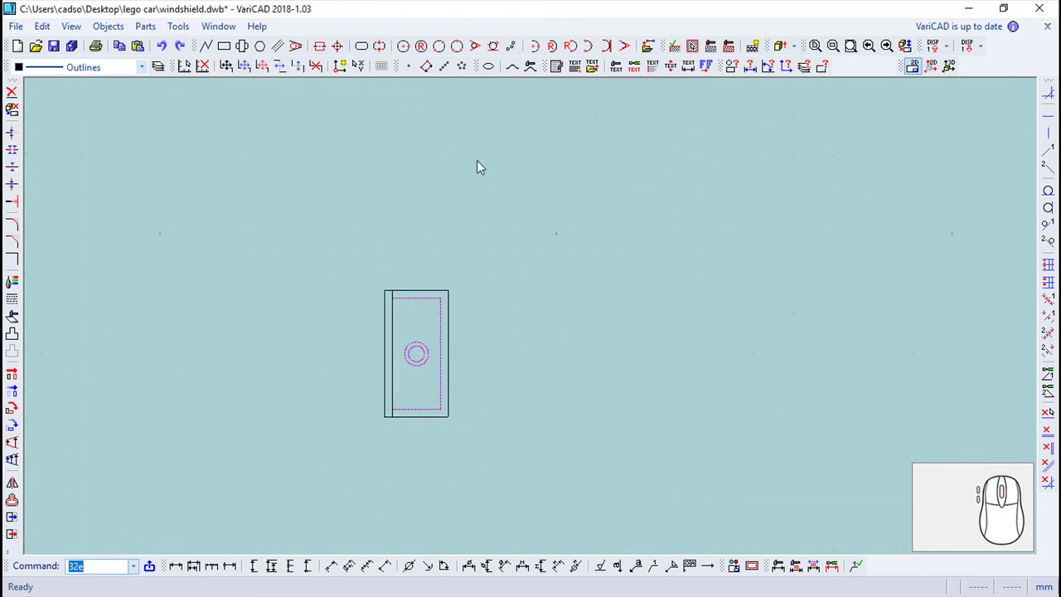
# Draw a centre line through the hole and add horizontal 8 and 1 dimensions, then begin a vertical dimension.
pyautogui.click(324, 51)
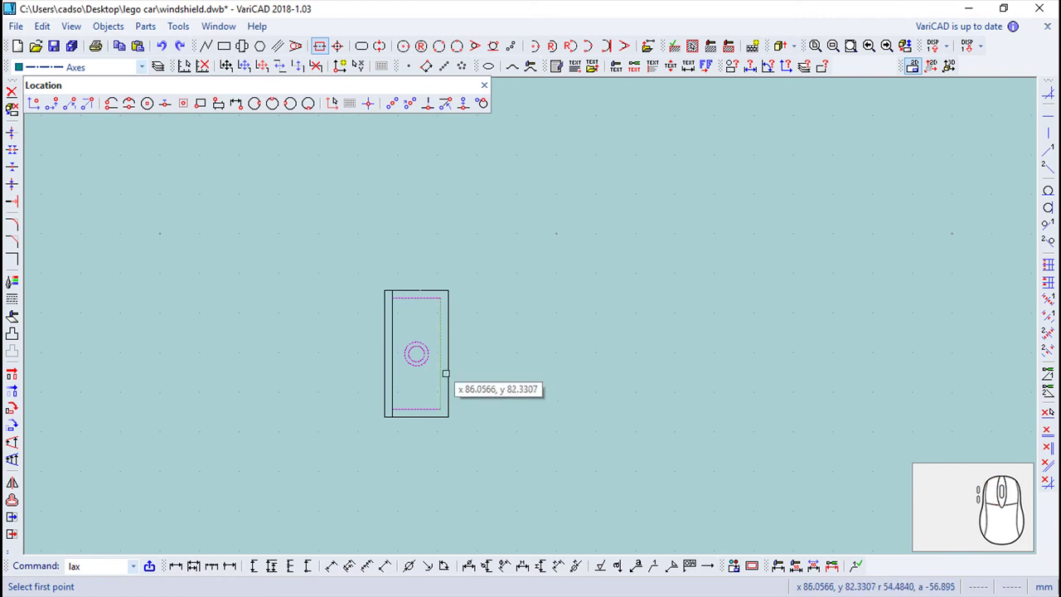
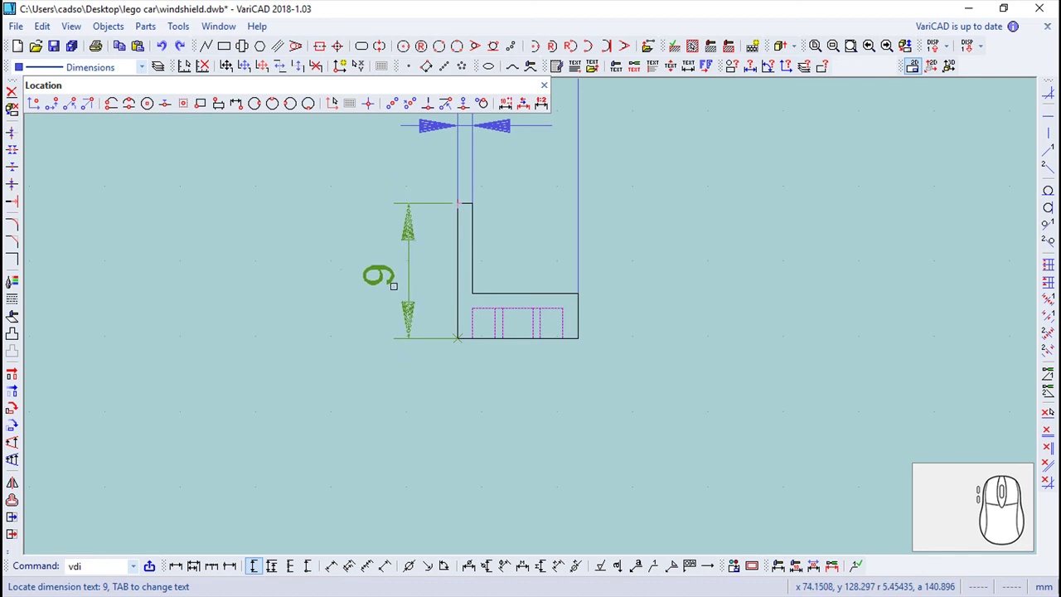
pyautogui.press('Escape')
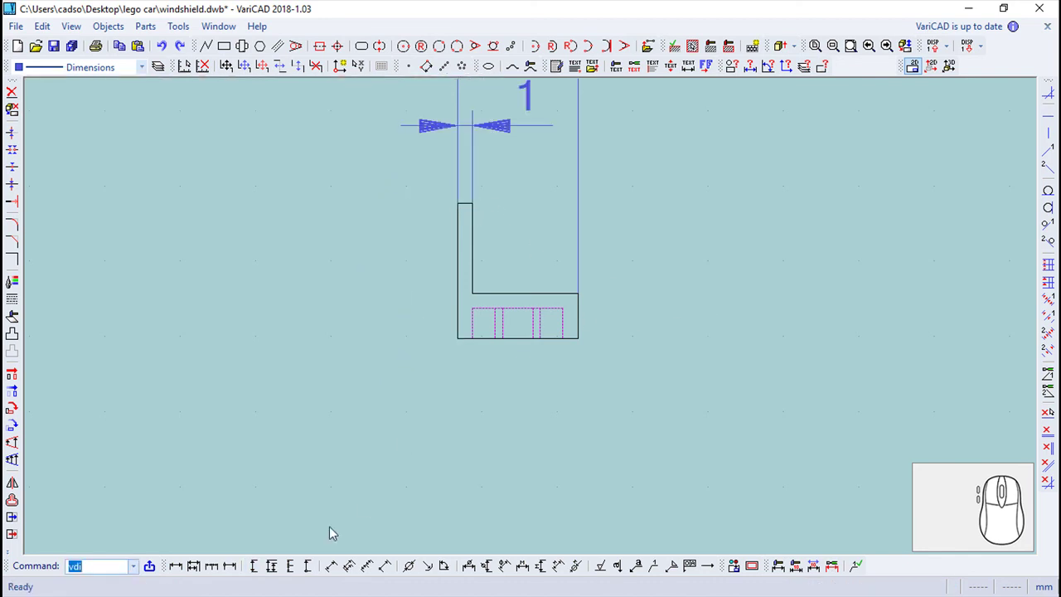
pyautogui.click(252, 573)
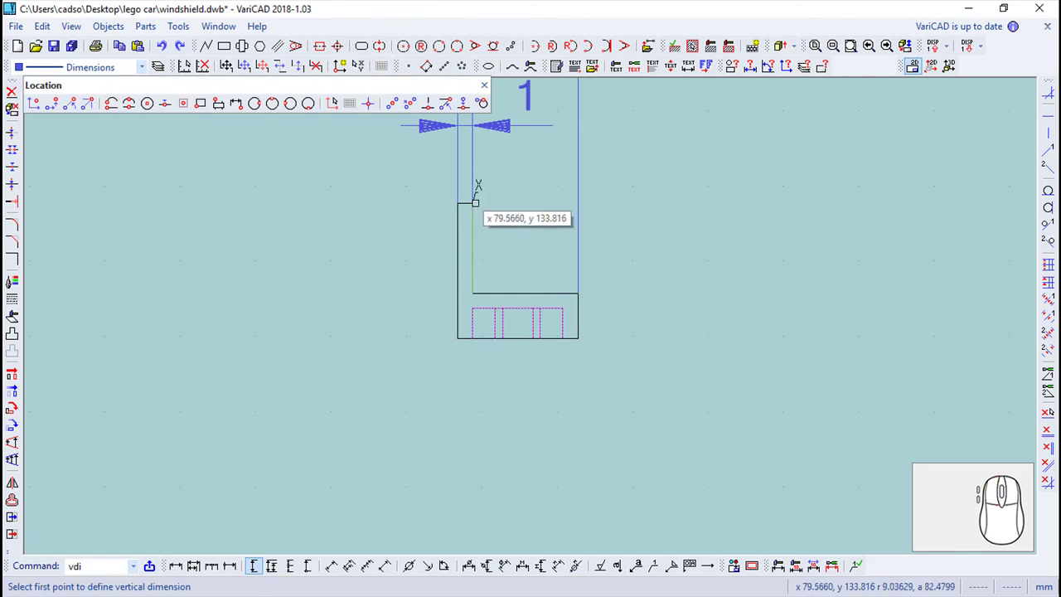
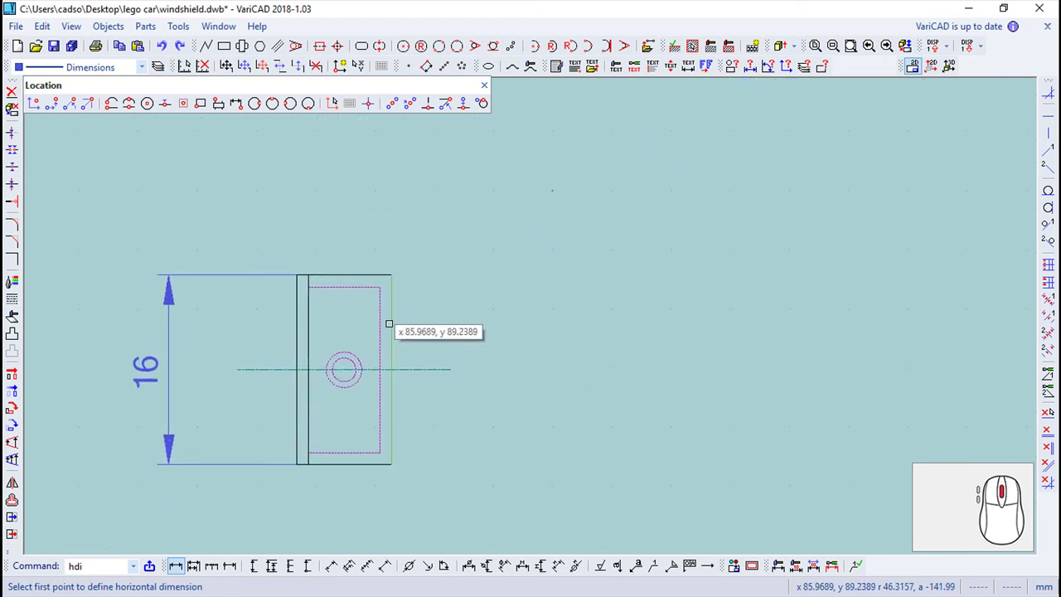
# Begin a diameter dimension on the windshield hole circle.
pyautogui.scroll(3)
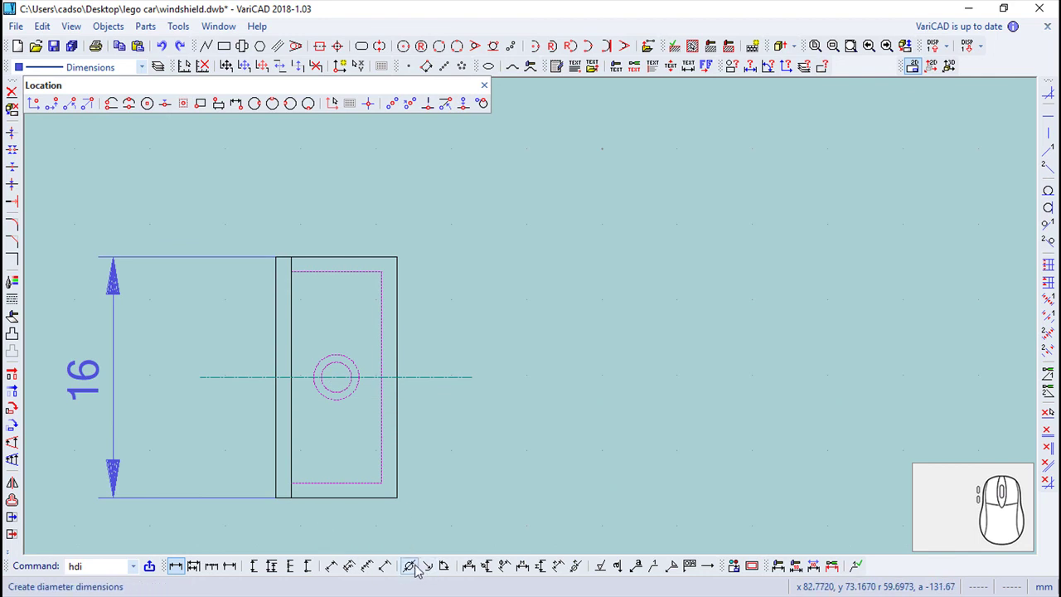
pyautogui.click(409, 570)
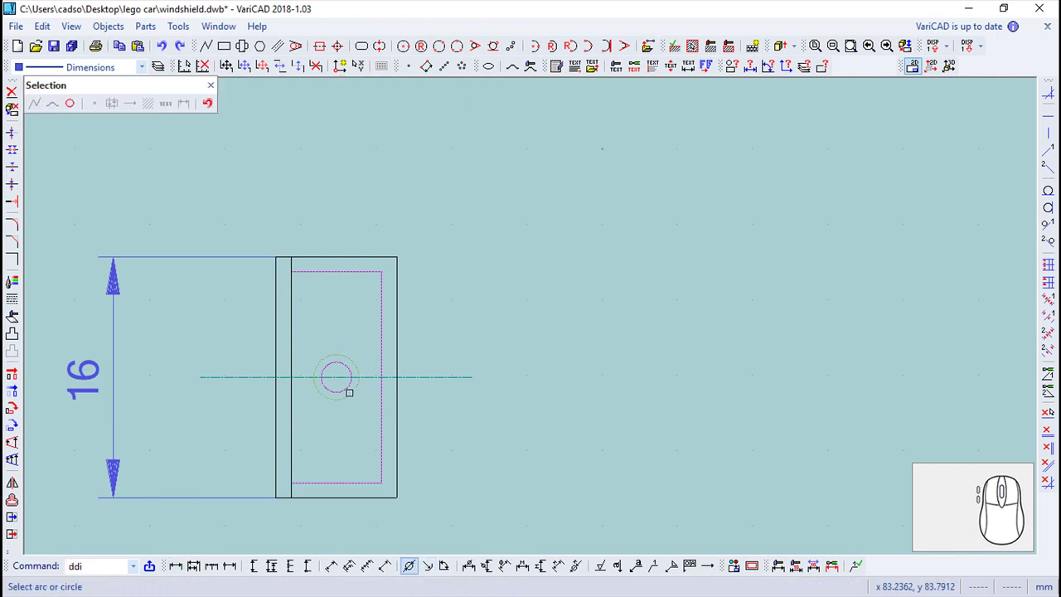
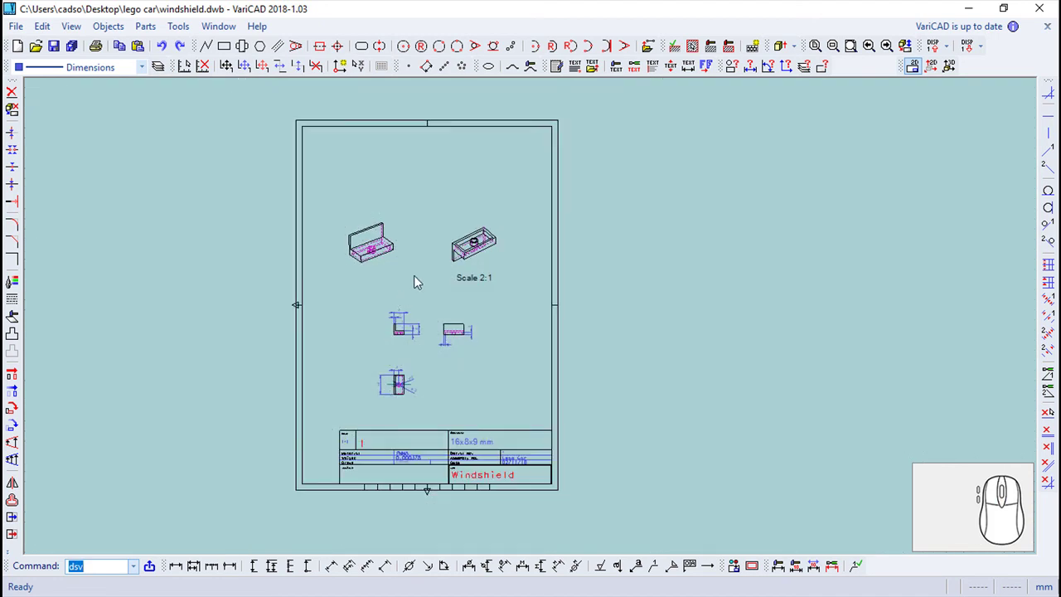
# Frame the sheet, return to the 3D windshield solid and rotate it for inspection.
pyautogui.moveTo(478, 316); pyautogui.dragTo(379, 465)
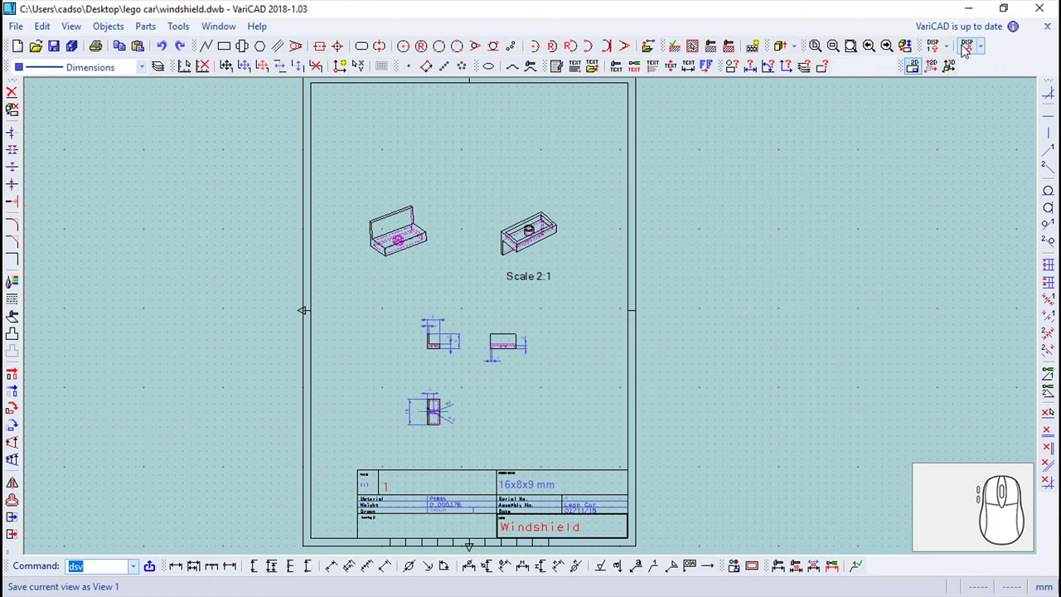
pyautogui.click(959, 65)
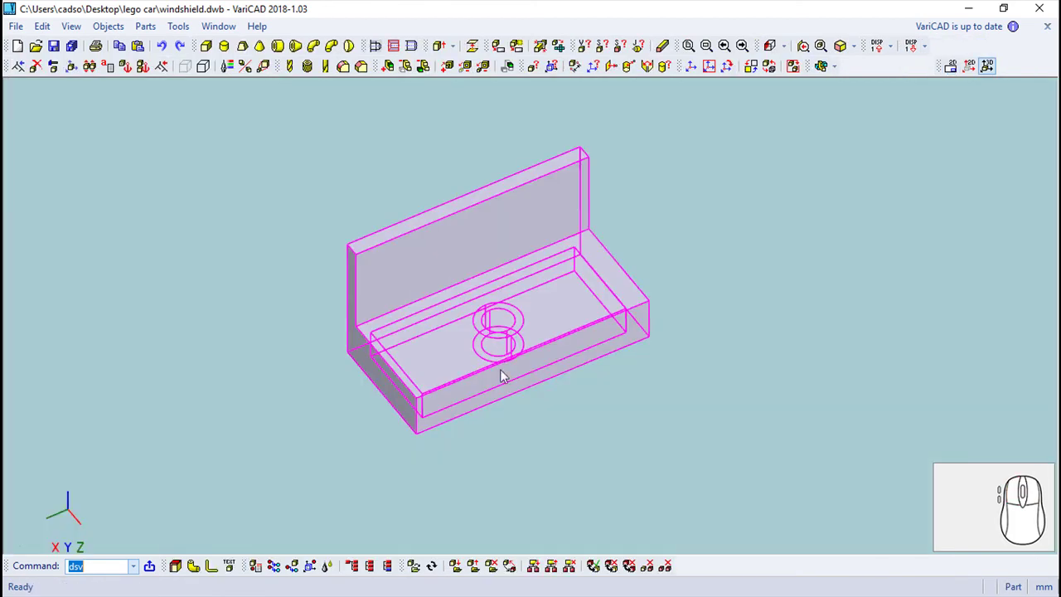
pyautogui.moveTo(701, 395); pyautogui.dragTo(753, 285)
pyautogui.rightClick(750, 240)
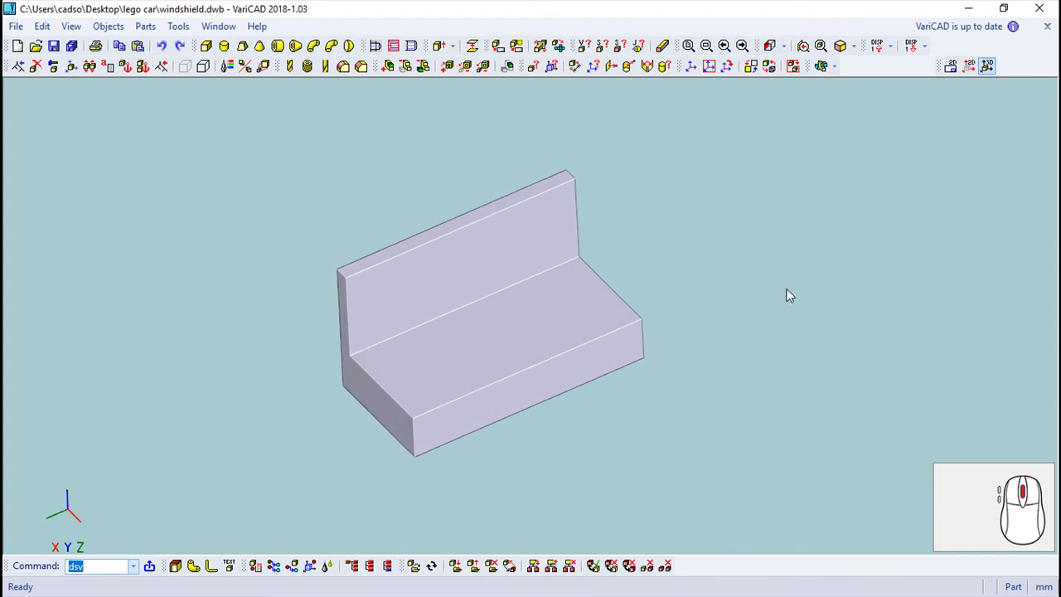